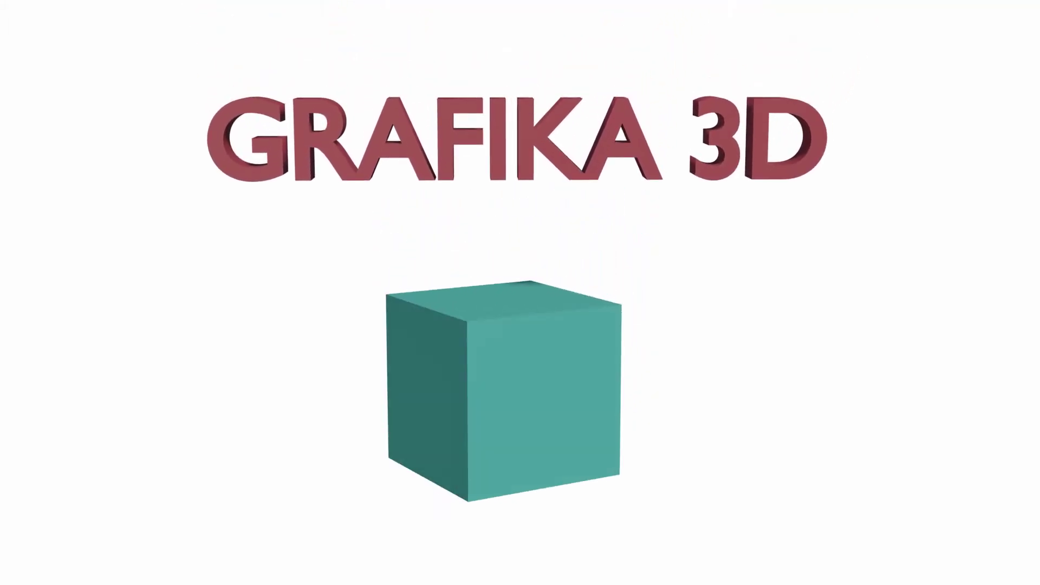
Dismiss the intro title and land in the default Layout workspace with an empty scene
left_click(754, 311)
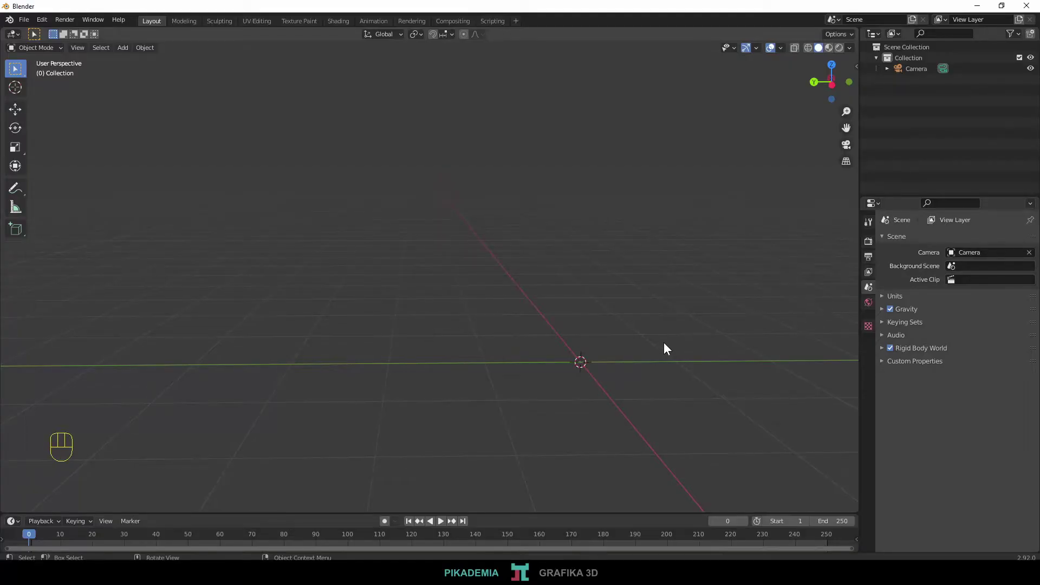
Add a mesh cube via Shift+A and frame it higher in the viewport
key("shift+a")
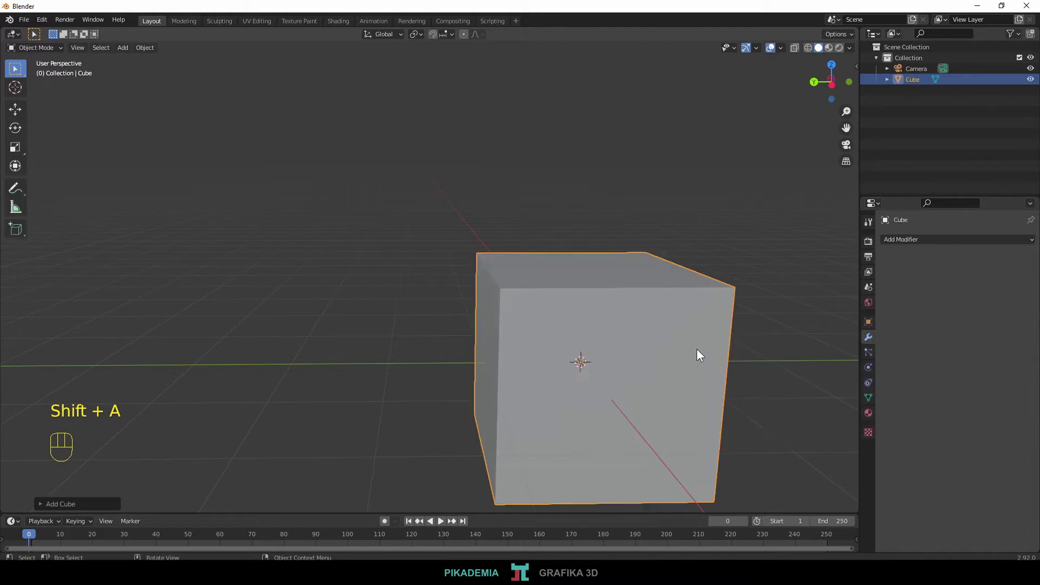
left_click_drag(918, 241, 807, 323)
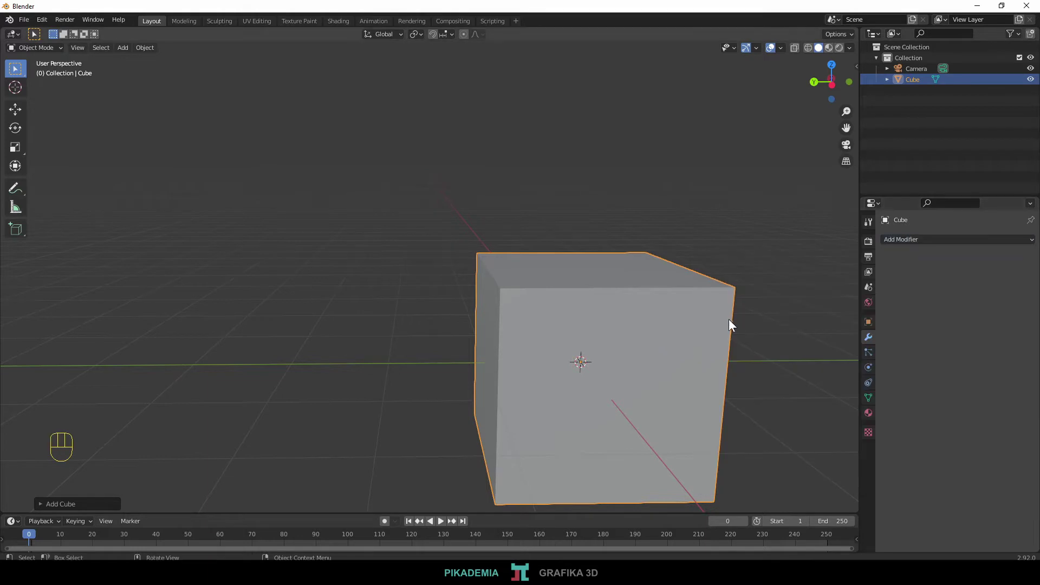
left_click_drag(716, 319, 685, 266)
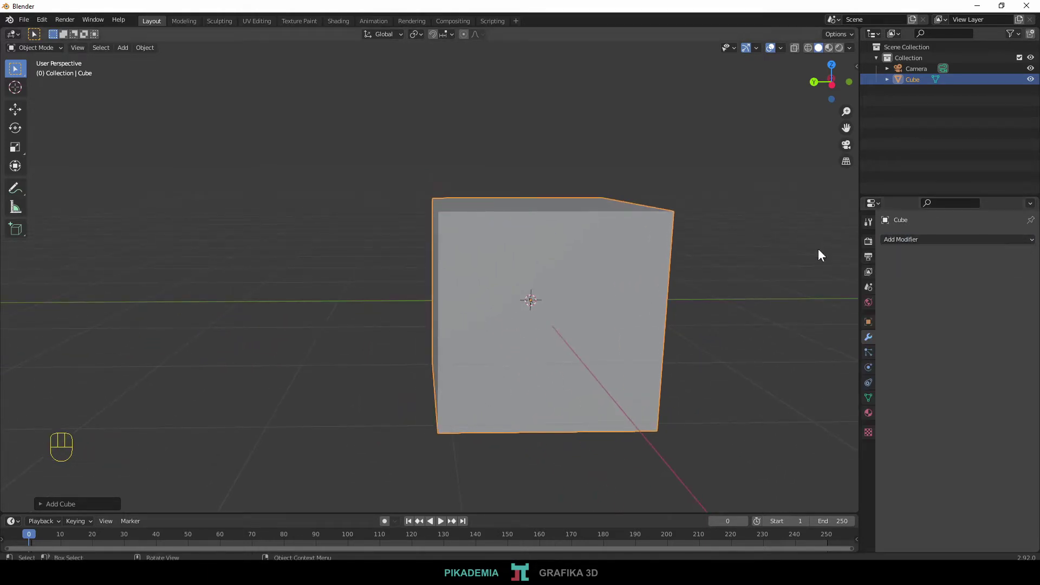
left_click_drag(691, 254, 702, 257)
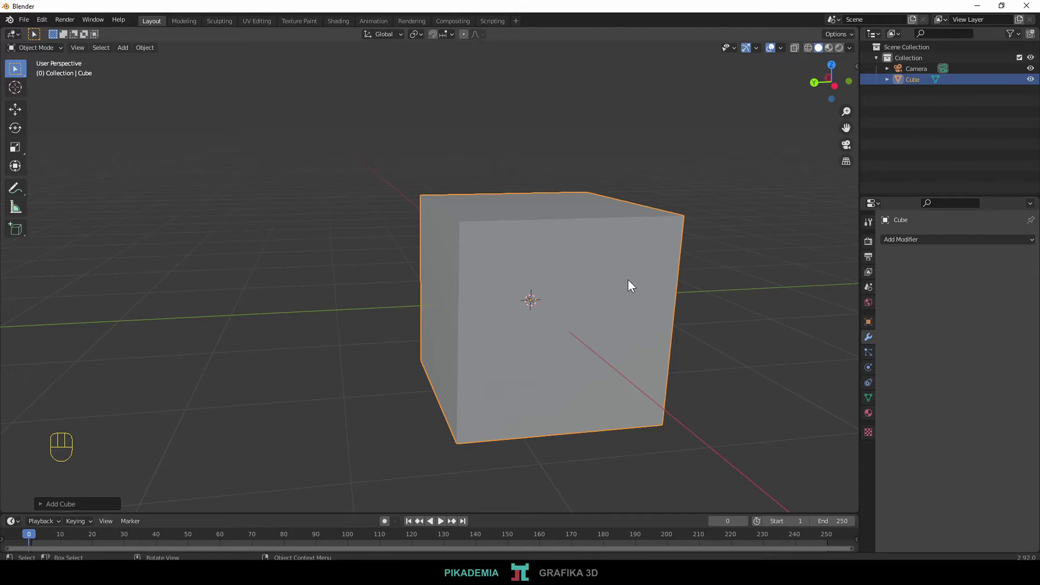
Give the cube a Subdivision Surface modifier with Levels Viewport 3
left_click_drag(924, 241, 836, 439)
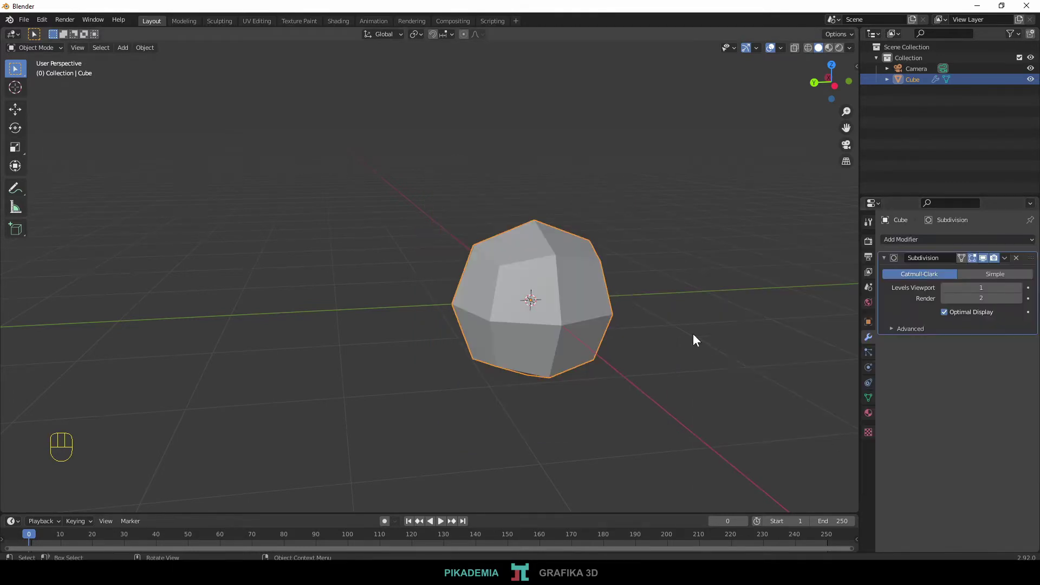
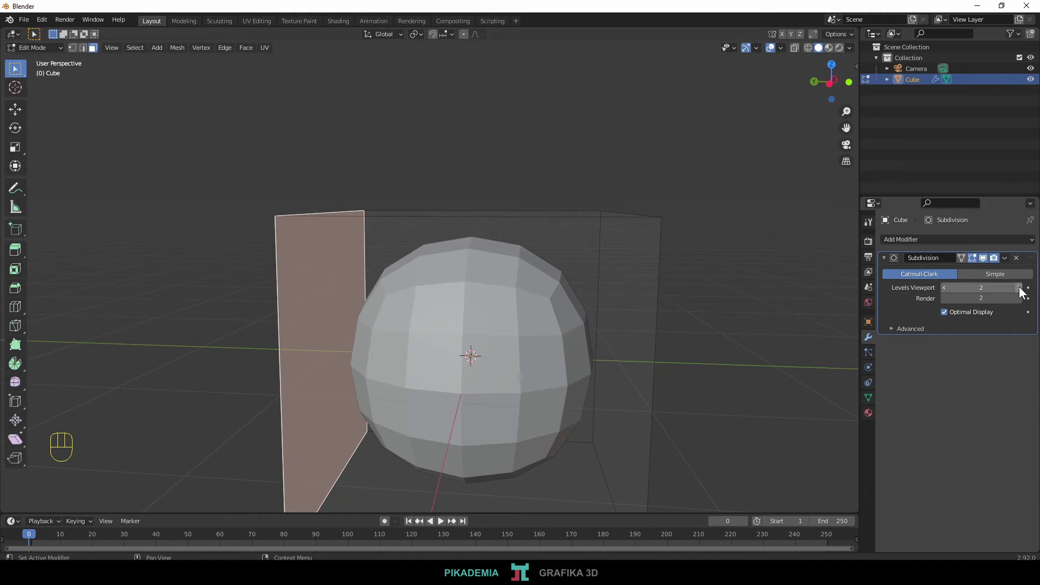
left_click_drag(586, 370, 571, 355)
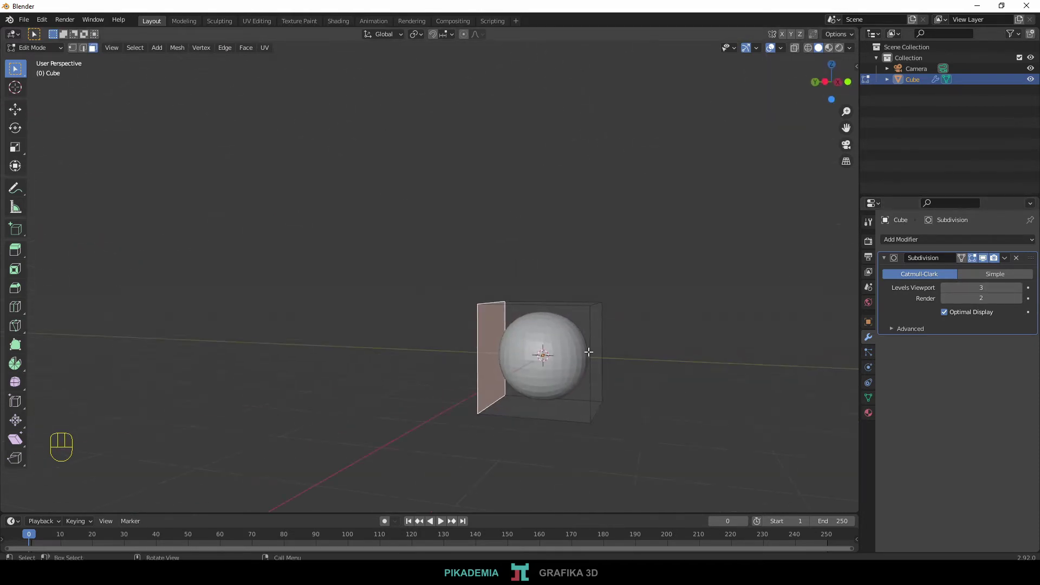
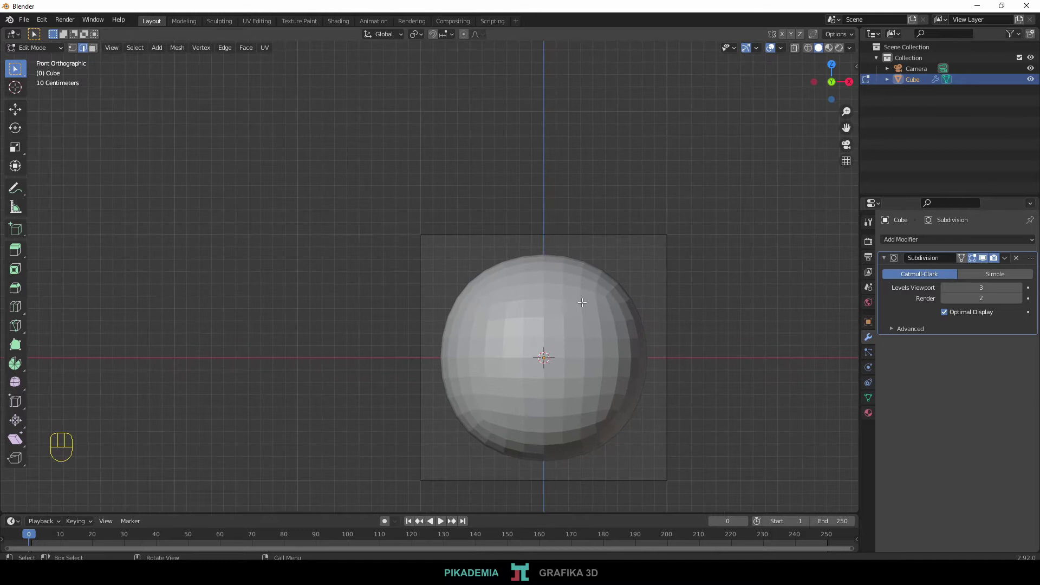
Add edge loops near the top, middle and bottom, scaling the middle loop in for a waist
key("ctrl+r")
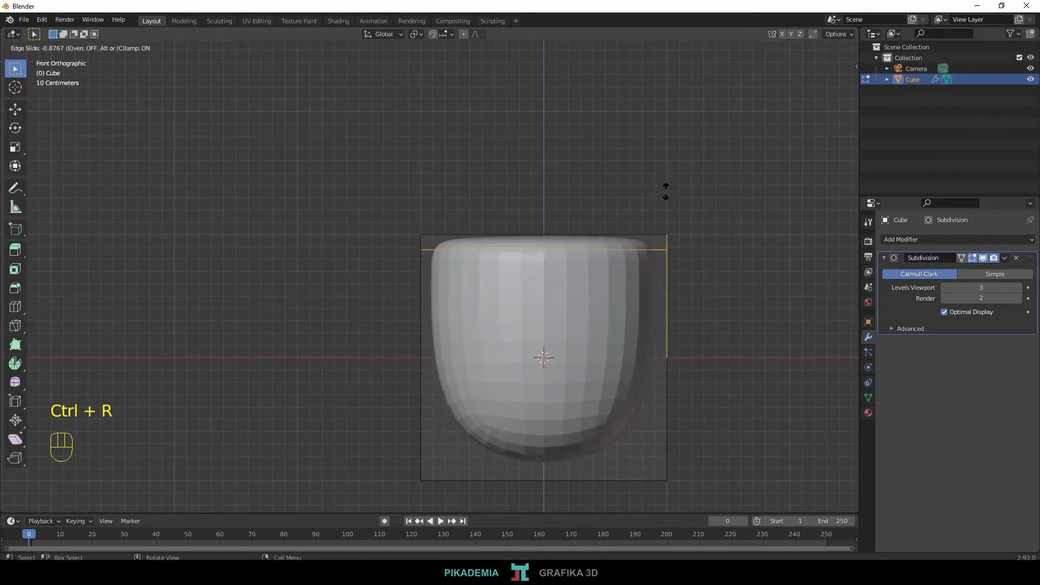
left_click_drag(671, 190, 669, 255)
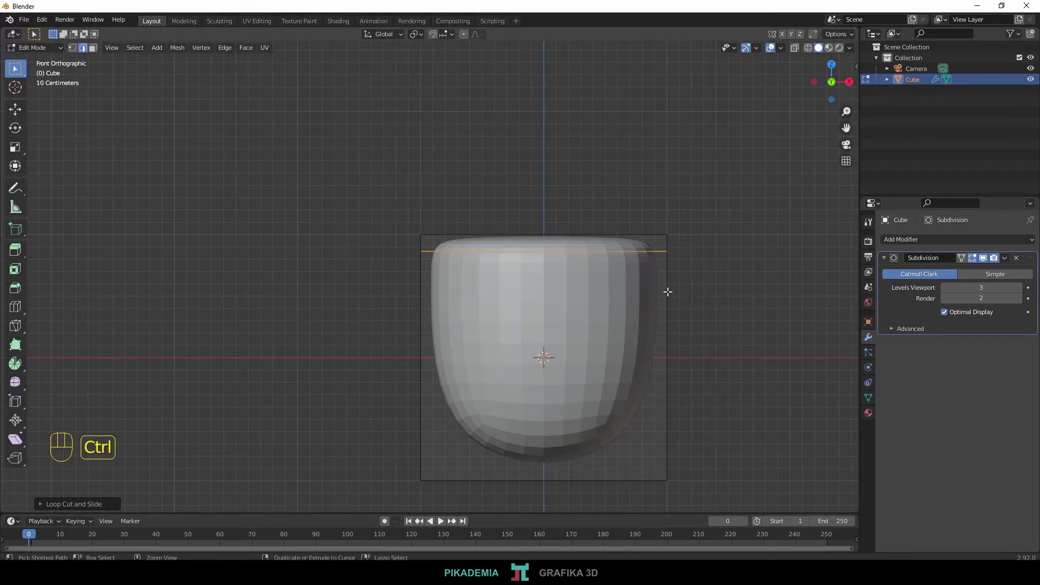
key("ctrl+r")
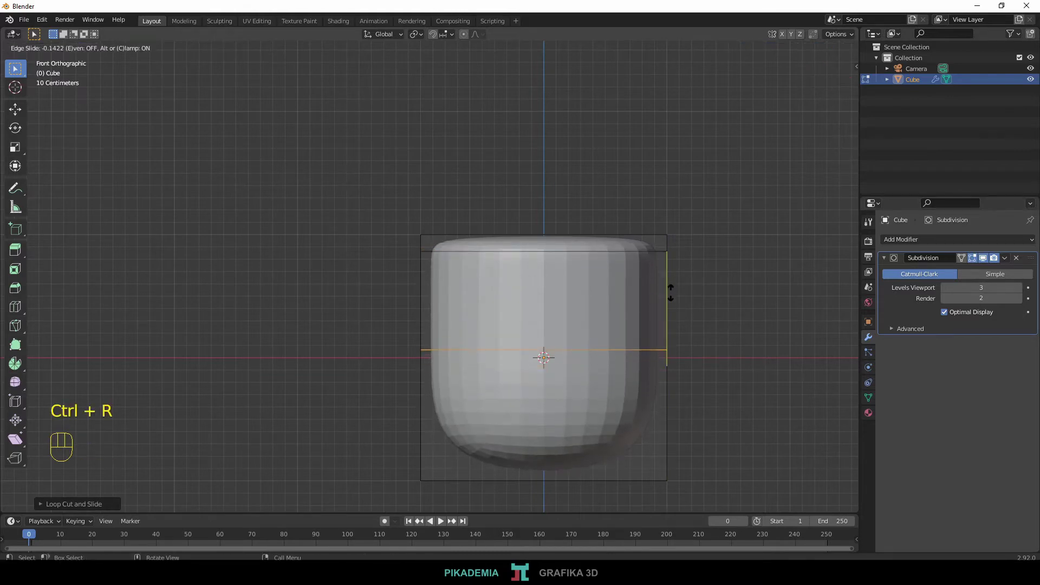
key("s")
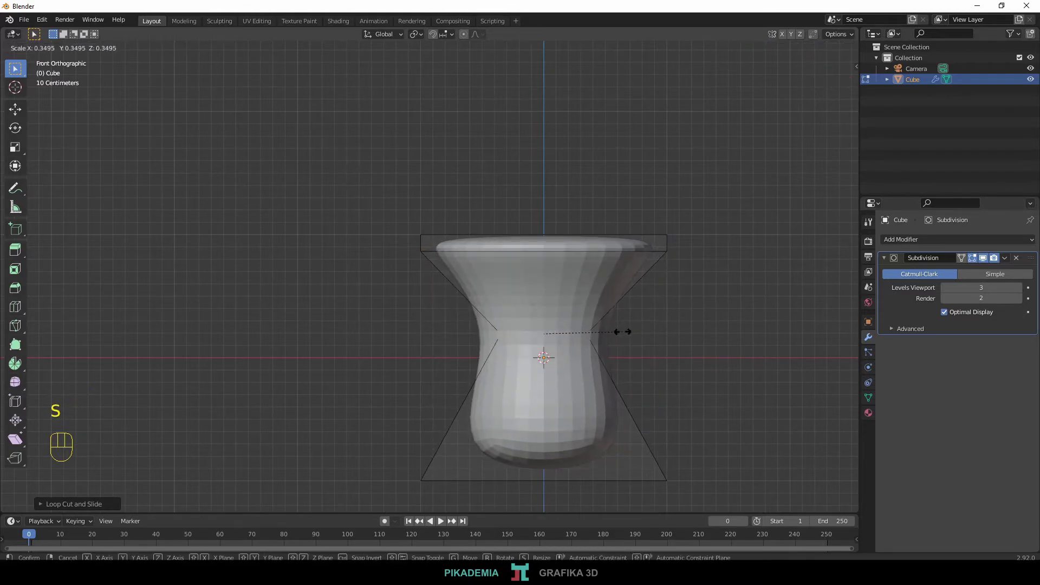
key("ctrl+r")
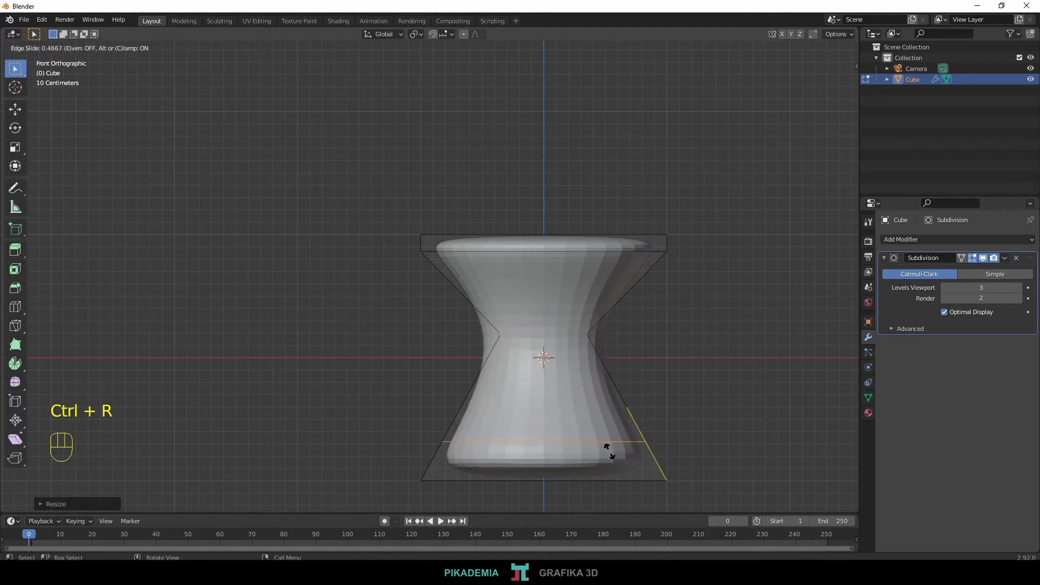
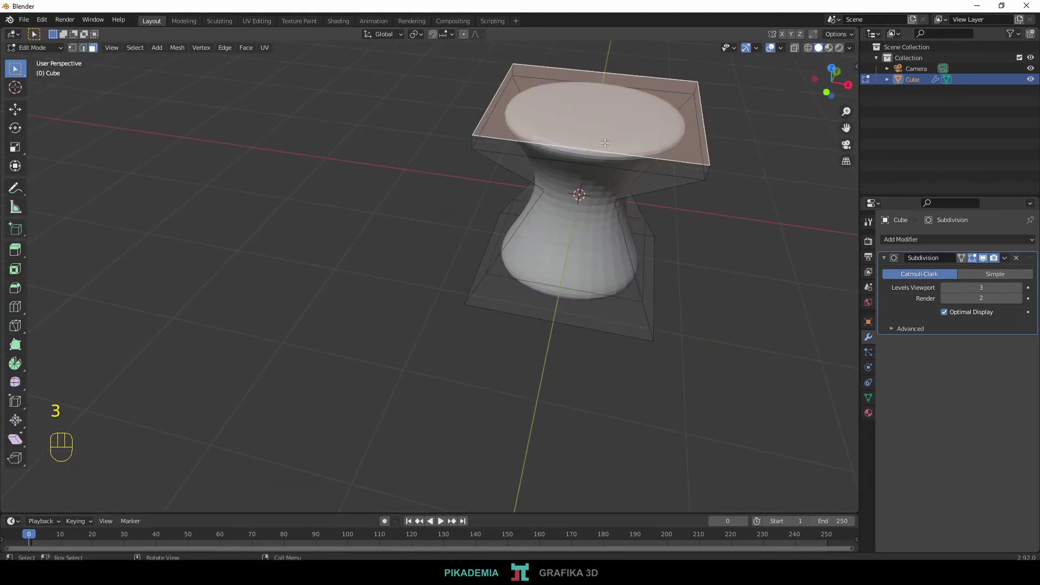
Scale the top rim faces inward and add a tightening edge loop just below the rim
key("ctrl+KP_Add")
key("KP_1")
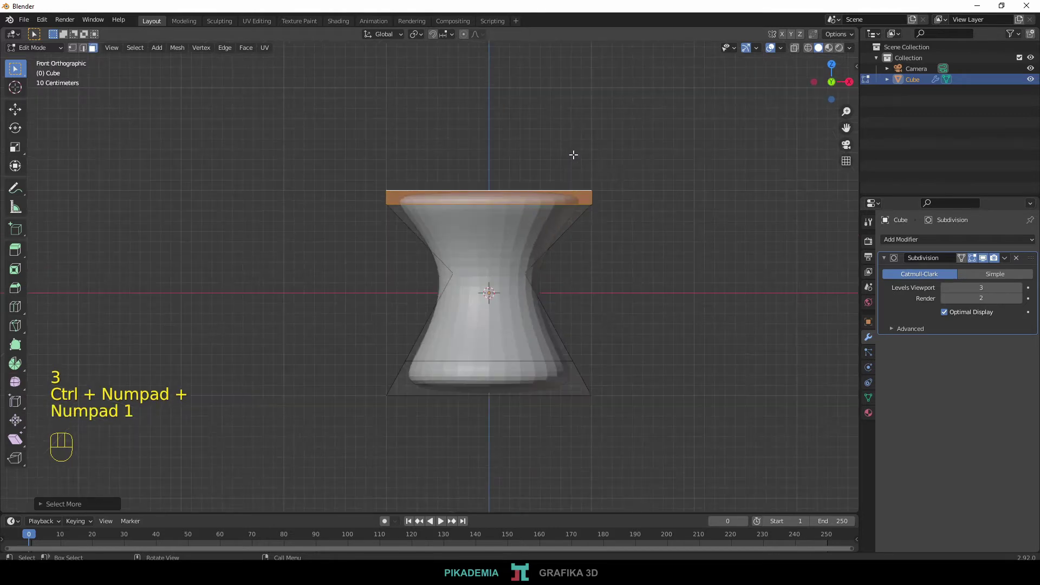
key("s")
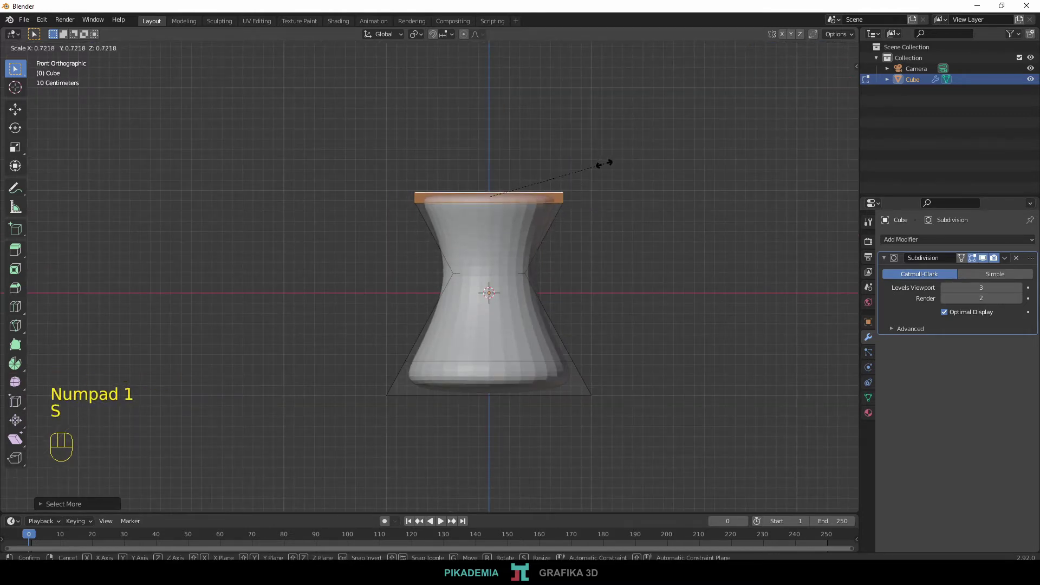
key("ctrl+r")
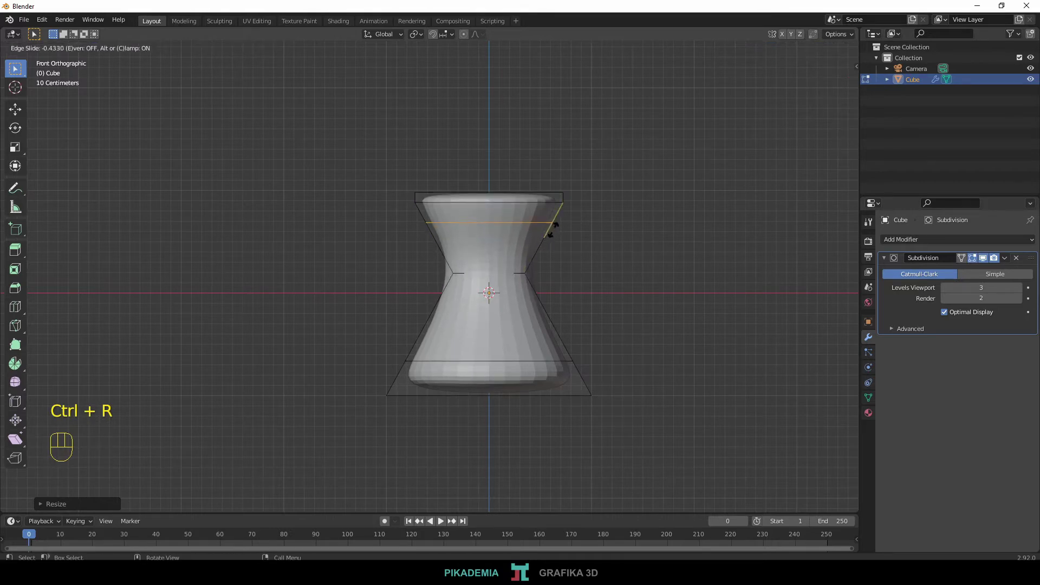
key("s")
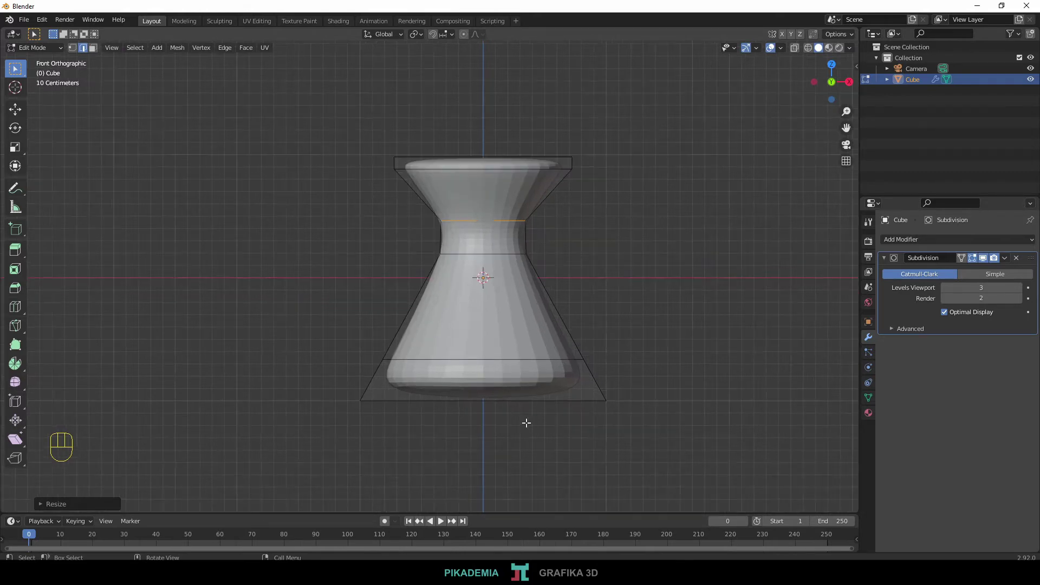
Undo a misplaced loop cut and add an edge loop near the base instead
key("ctrl+r")
key("ctrl+z")
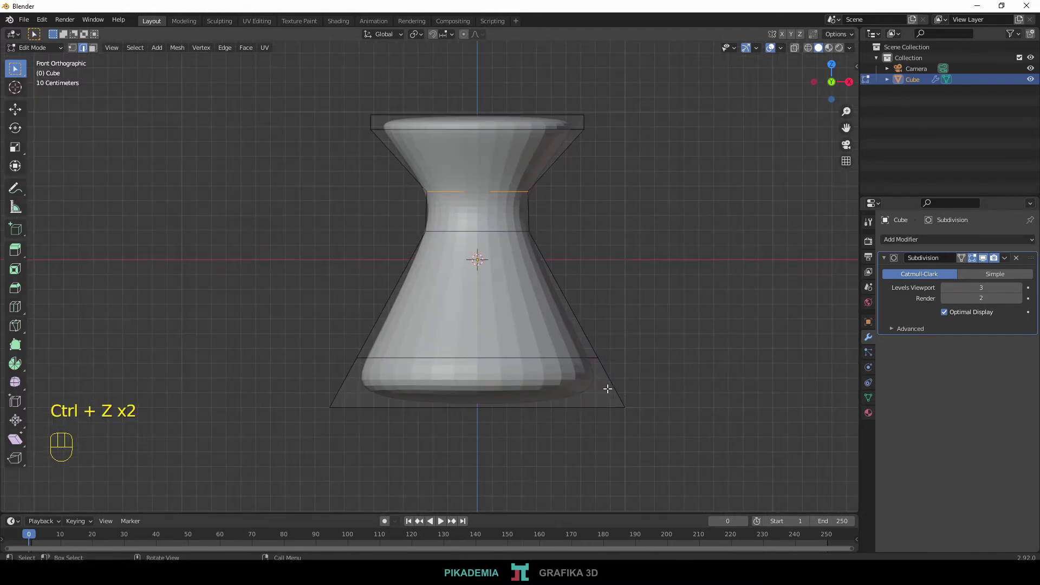
key("ctrl+r")
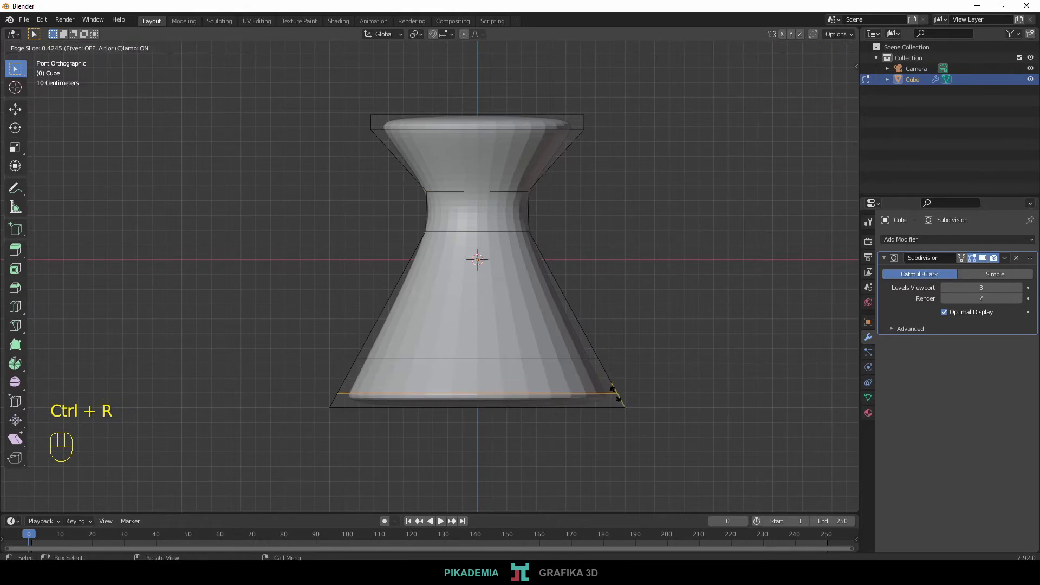
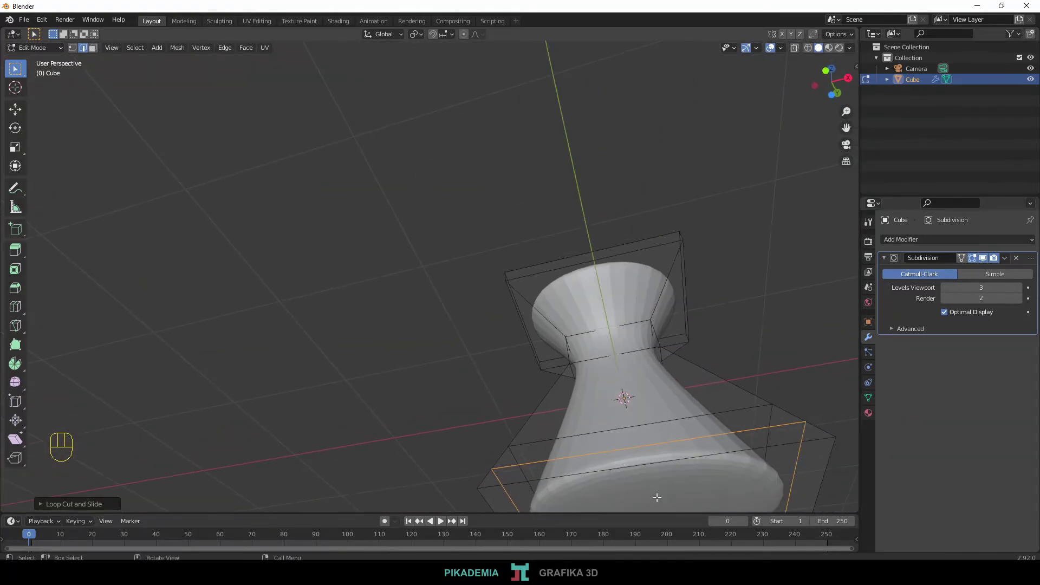
Select the bottom face and scale it to about 0.85 so the base tapers inward
key("3")
left_click(661, 501)
key("s")
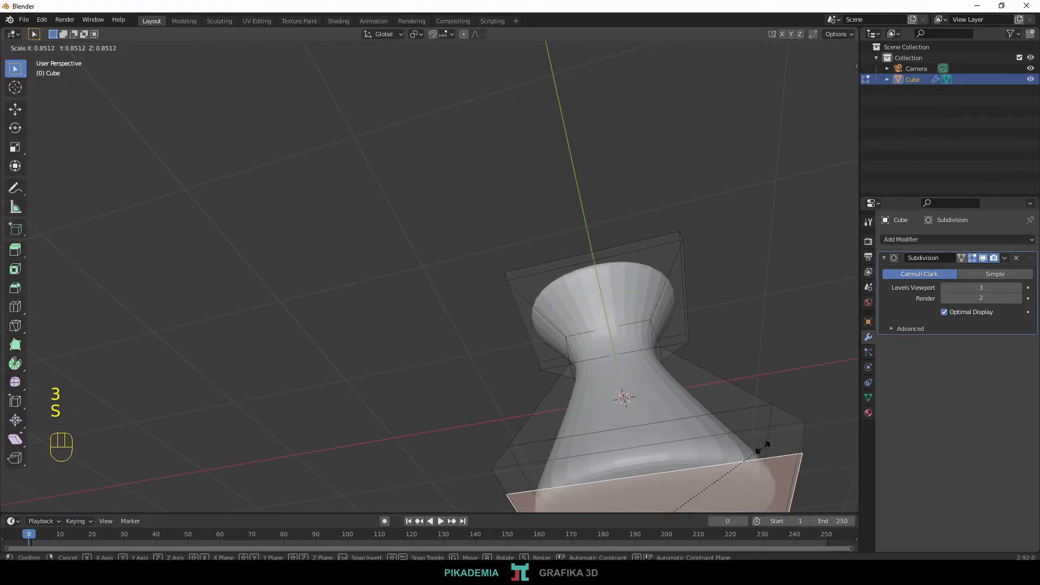
key("KP_1")
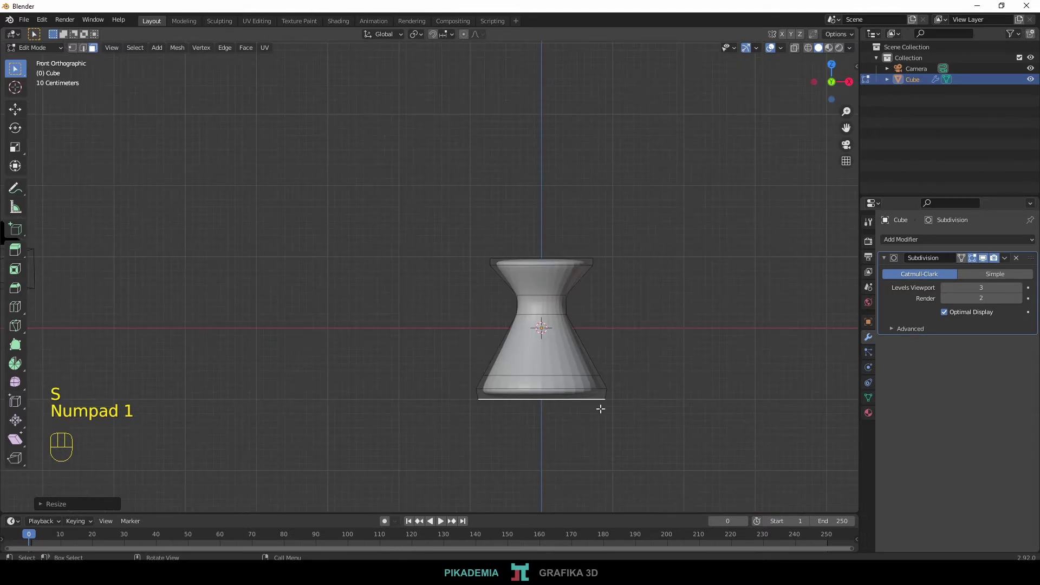
key("ctrl+r")
Orbit under the vase to check the foot, then return to the straight front view
left_click_drag(748, 455, 746, 436)
left_click_drag(793, 448, 597, 404)
left_click_drag(576, 392, 609, 403)
left_click(628, 431)
left_click_drag(568, 419, 605, 361)
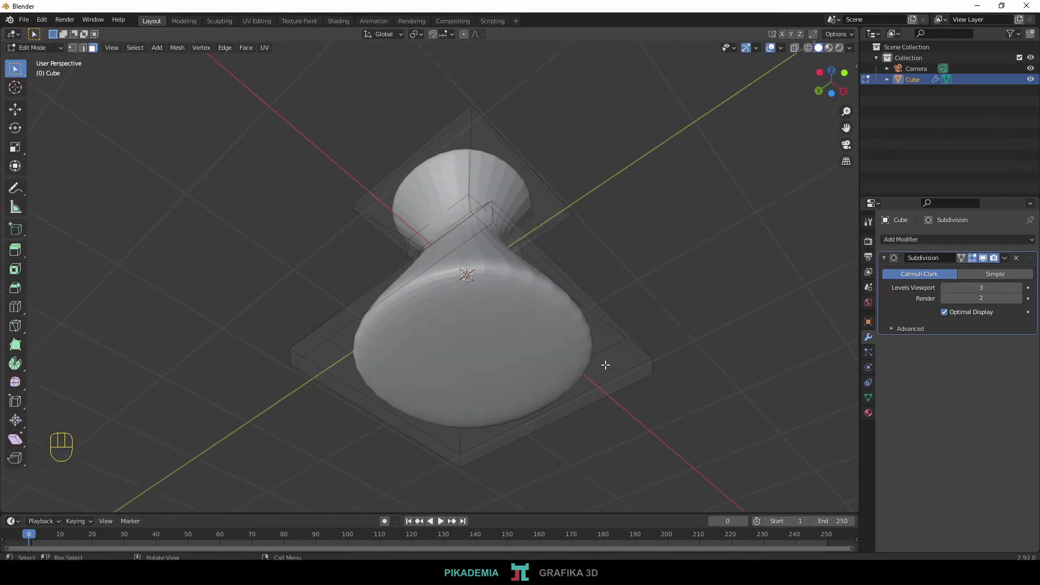
middle_click(530, 368)
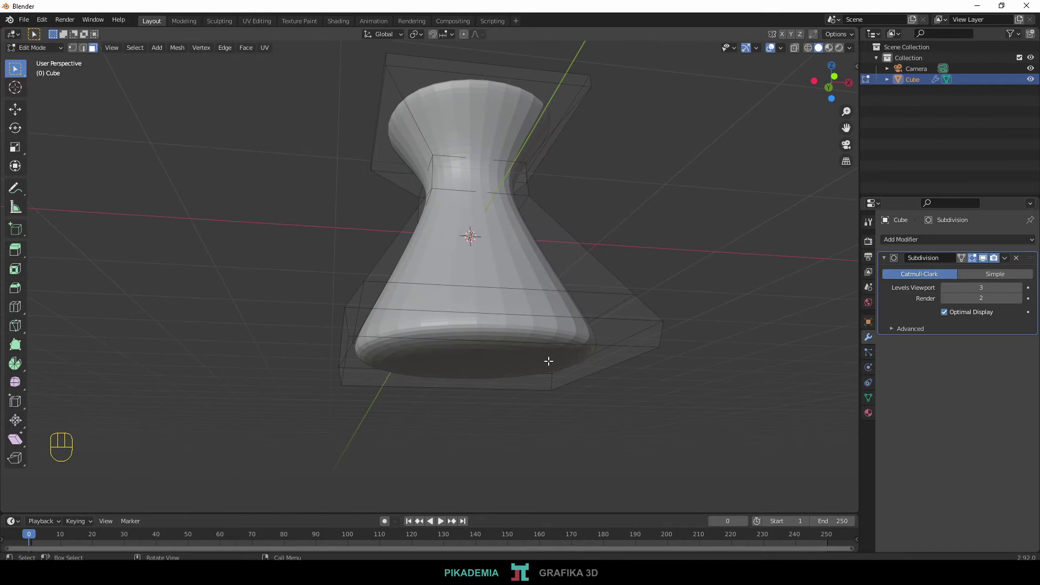
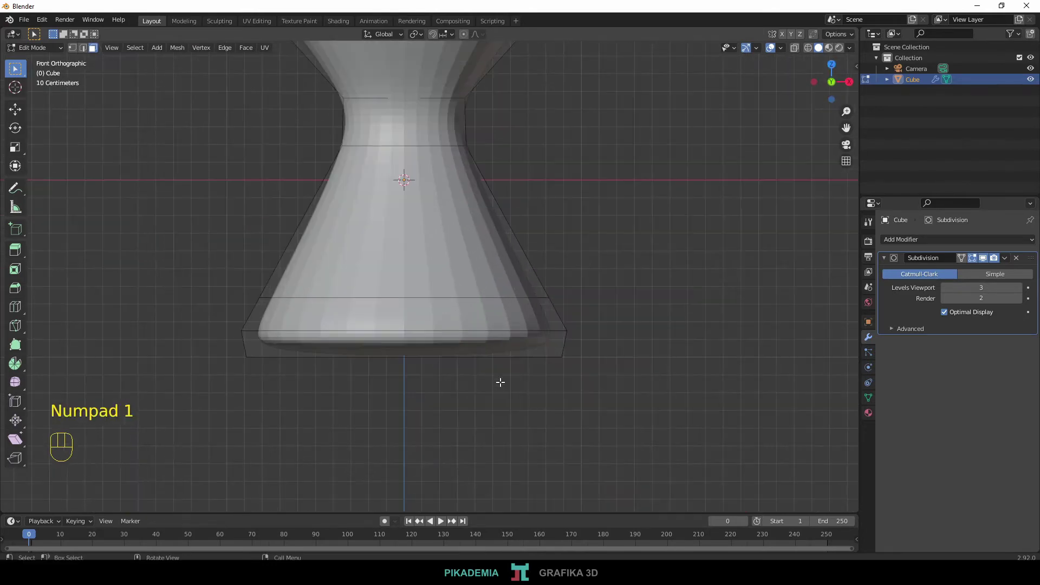
Add loop cuts near the base and widen and edge-slide the bottom loop to flare the foot
key("ctrl+r")
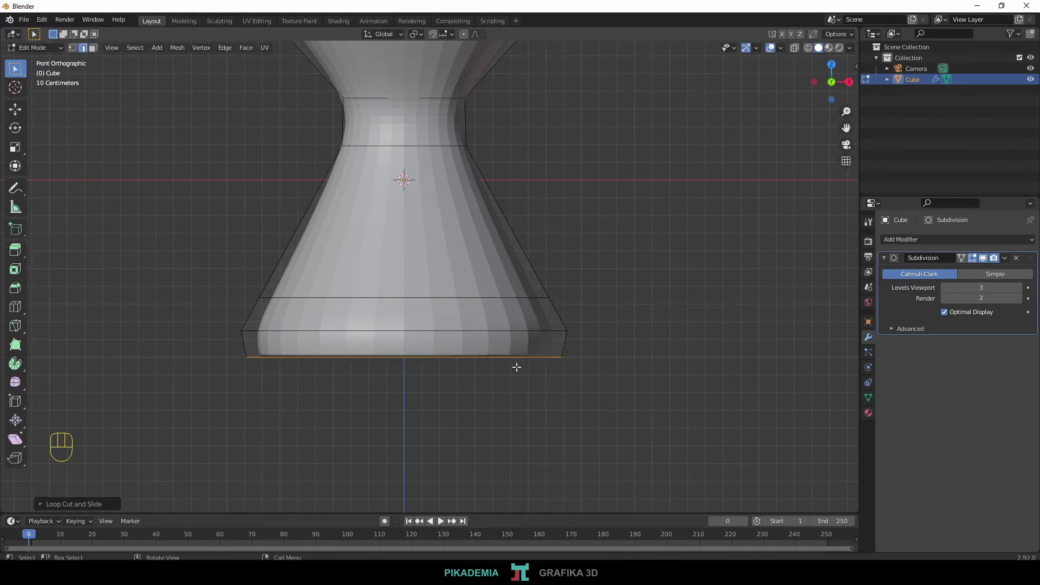
key("ctrl+KP_Add")
key("s")
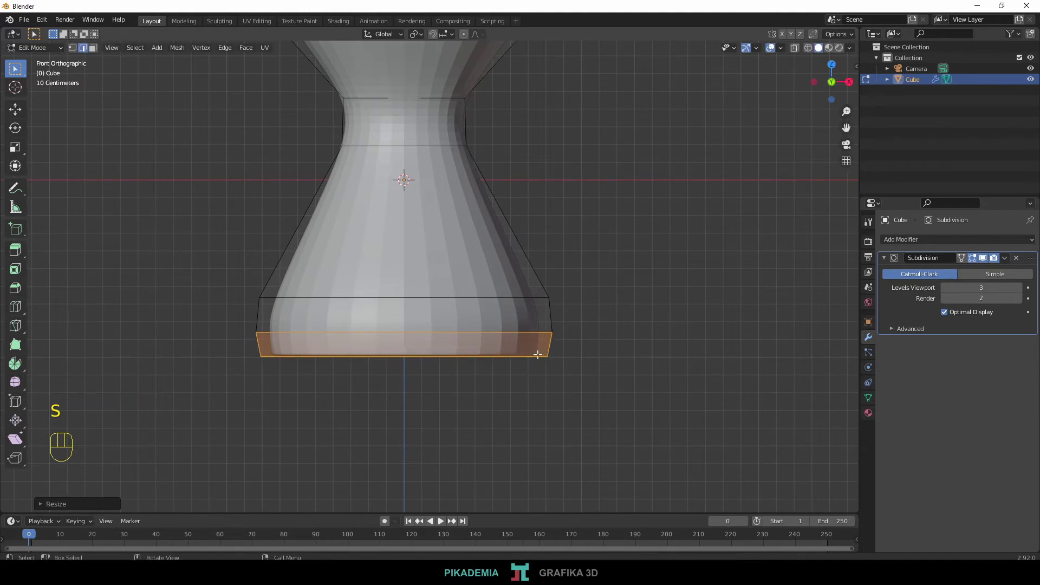
left_click_drag(560, 246, 597, 310)
key("2")
left_click(497, 378)
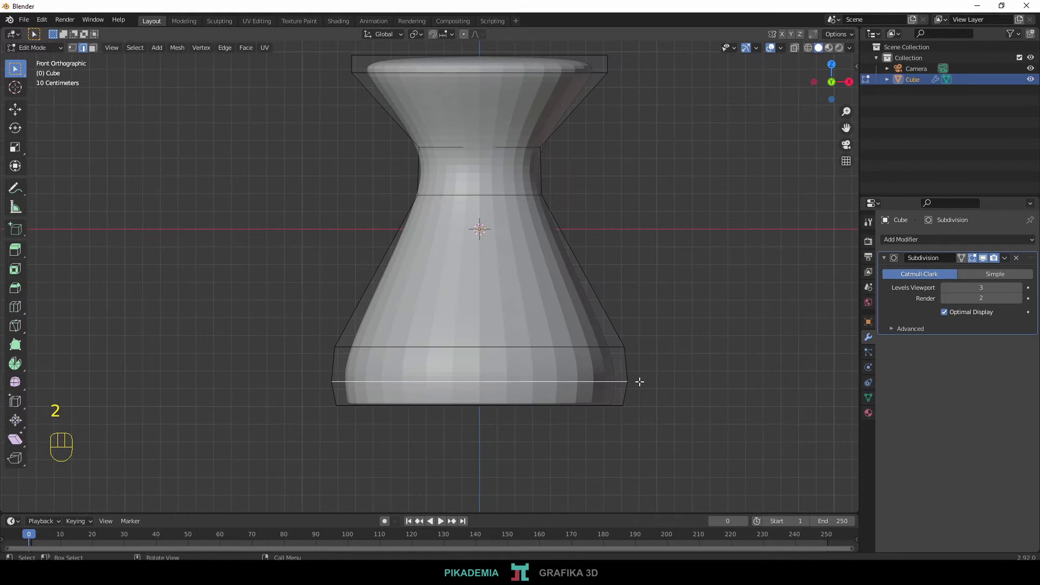
key("s")
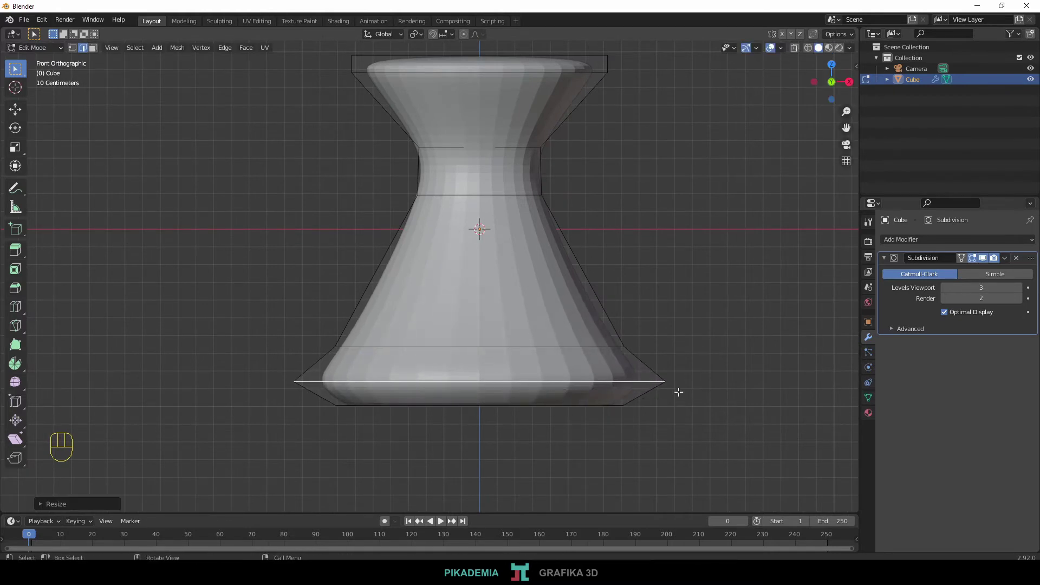
key("g")
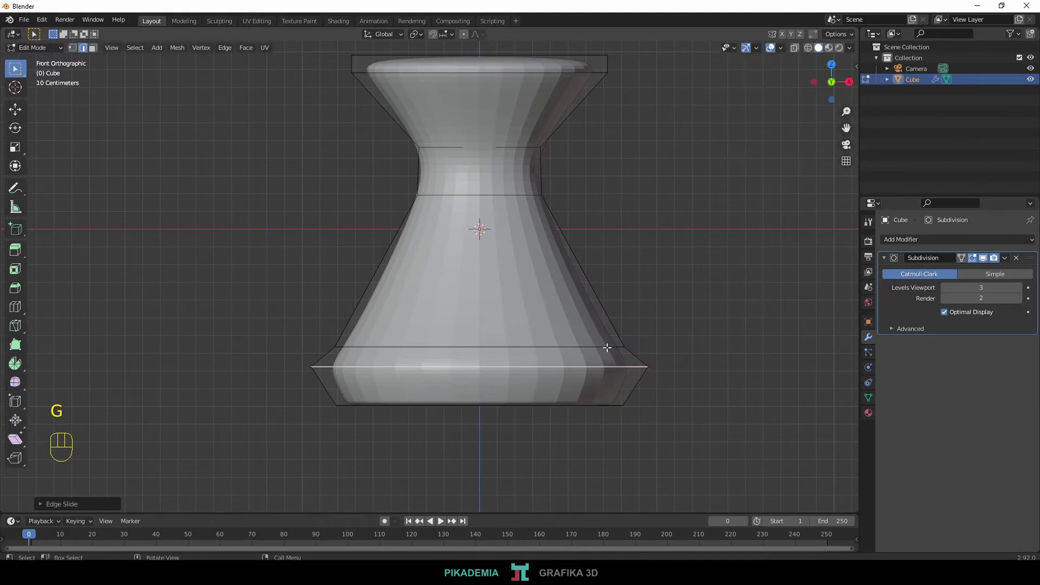
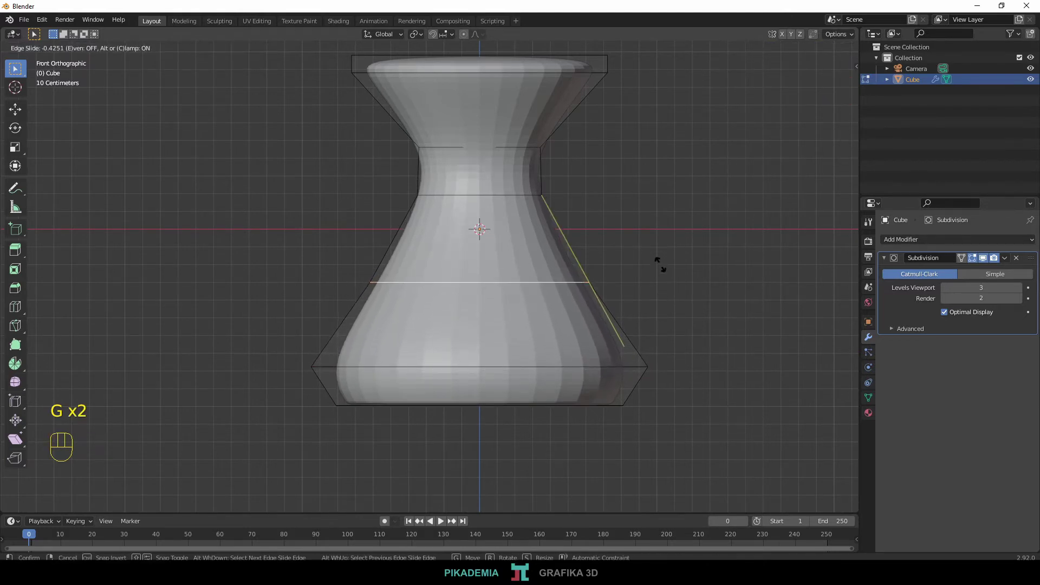
Scale the waist loop inward for a curvier hourglass and preview it in Object Mode
key("s")
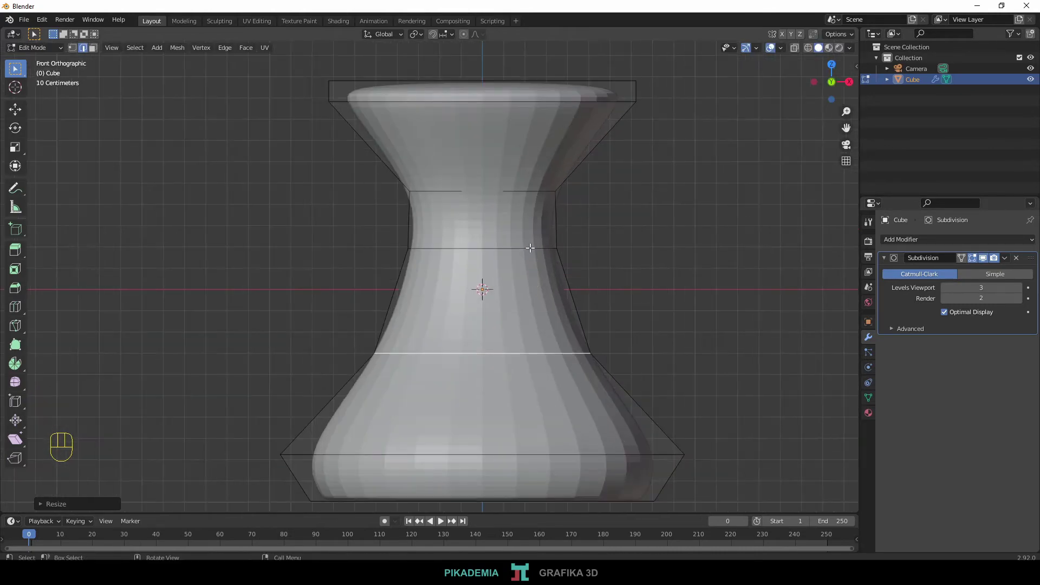
key("s")
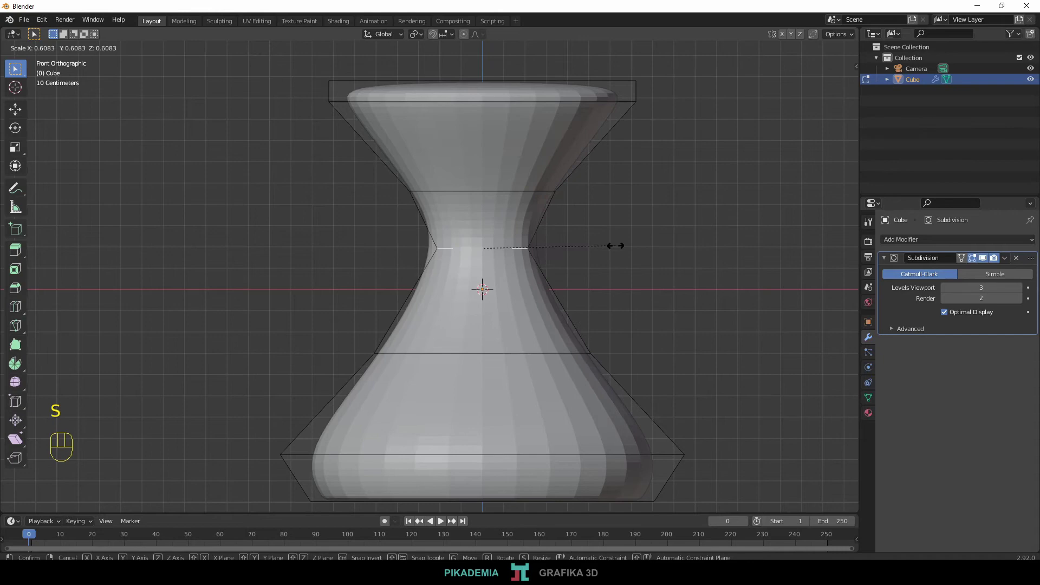
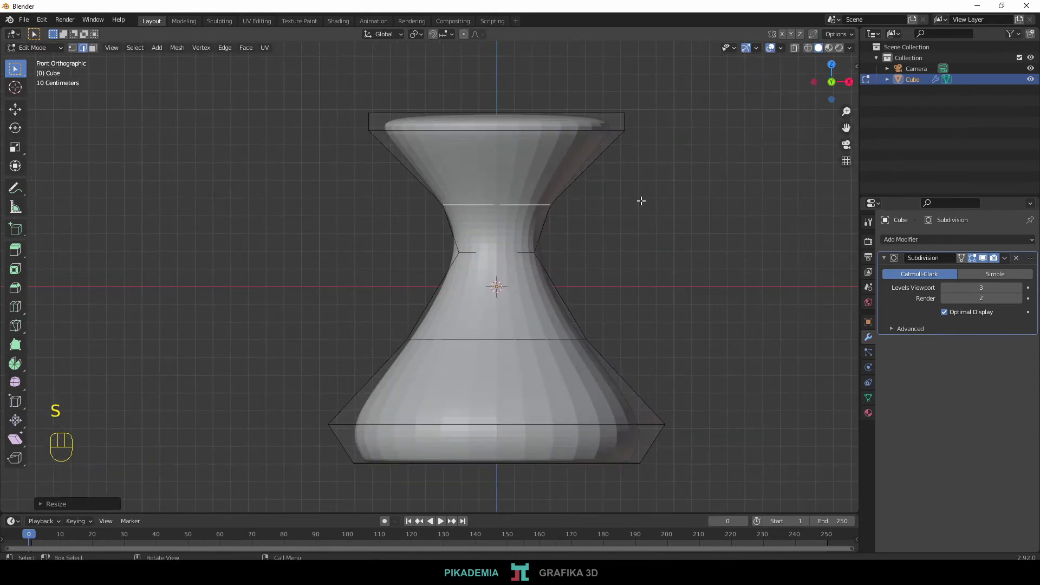
key("Tab")
left_click_drag(598, 223, 534, 276)
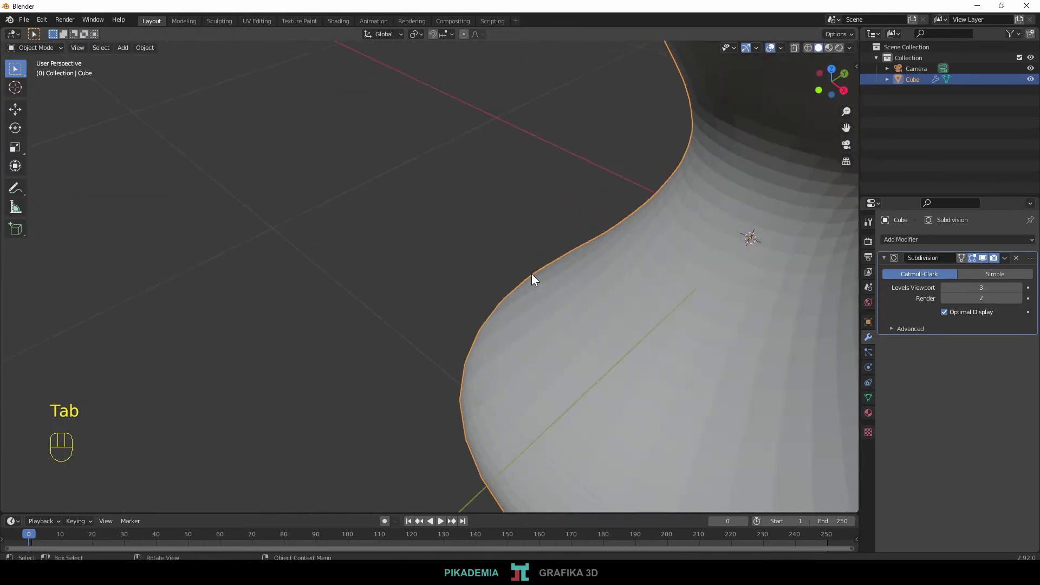
left_click_drag(631, 281, 768, 249)
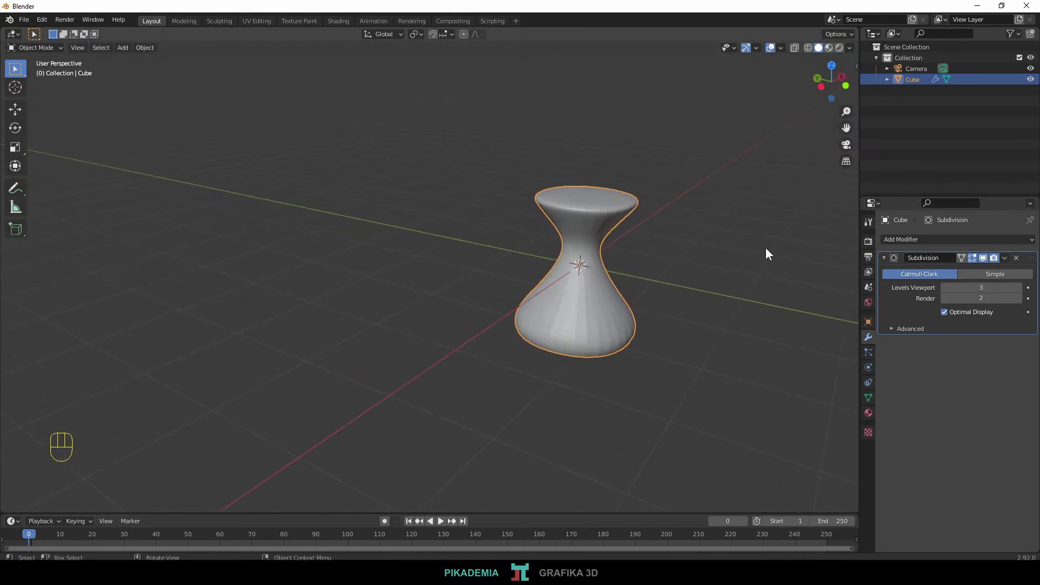
key("KP_1")
Add a loop cut near the top and select the vase's top face from above
key("Tab")
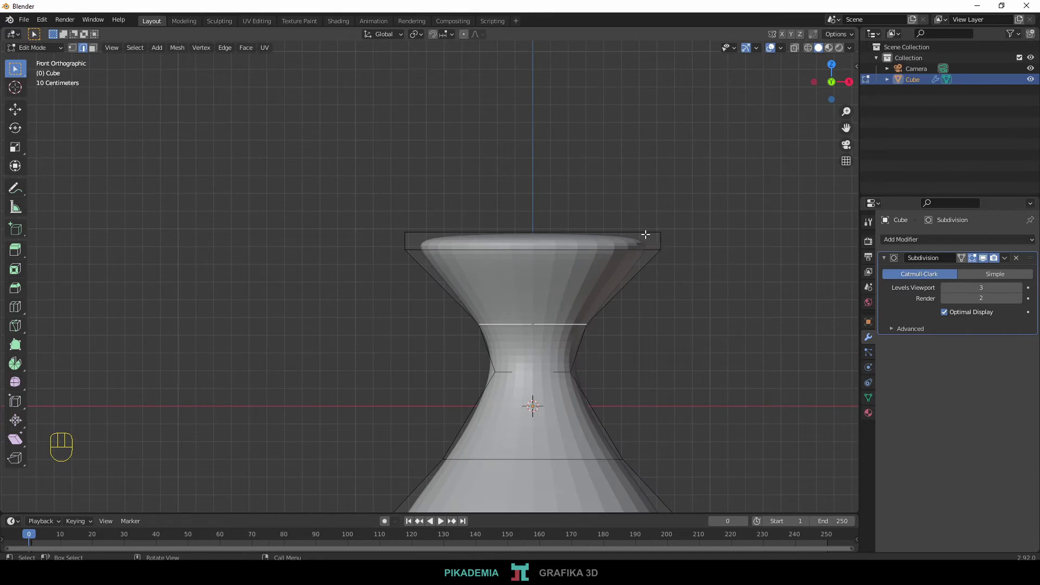
key("ctrl+r")
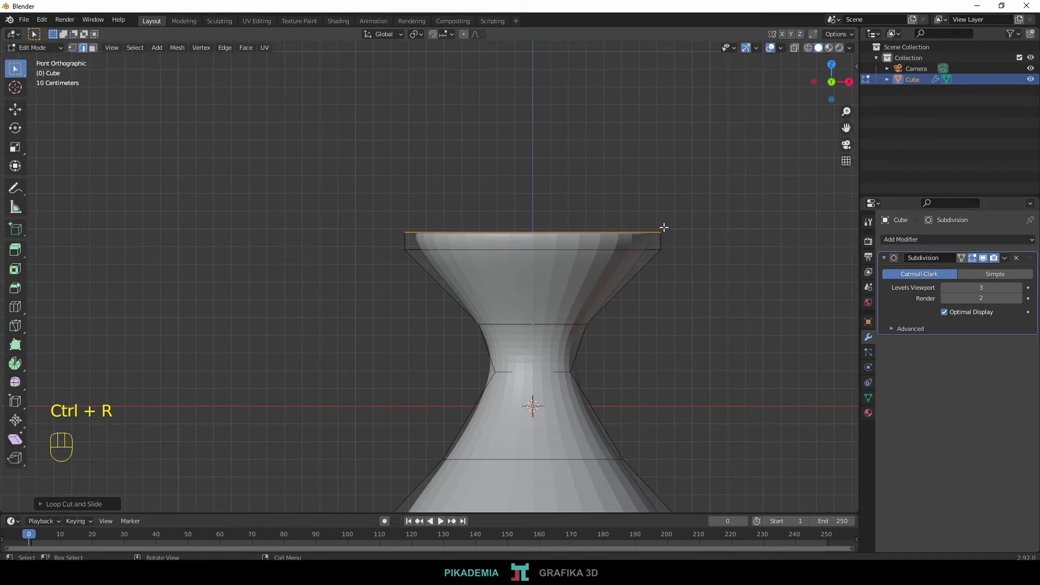
left_click_drag(663, 238, 651, 263)
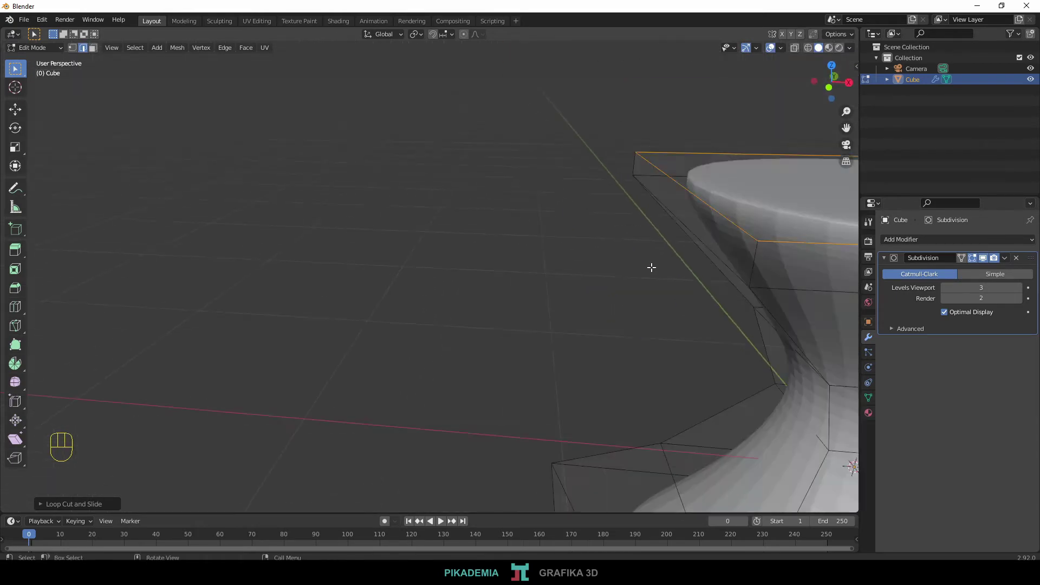
left_click_drag(768, 245, 641, 262)
left_click(539, 274)
key("3")
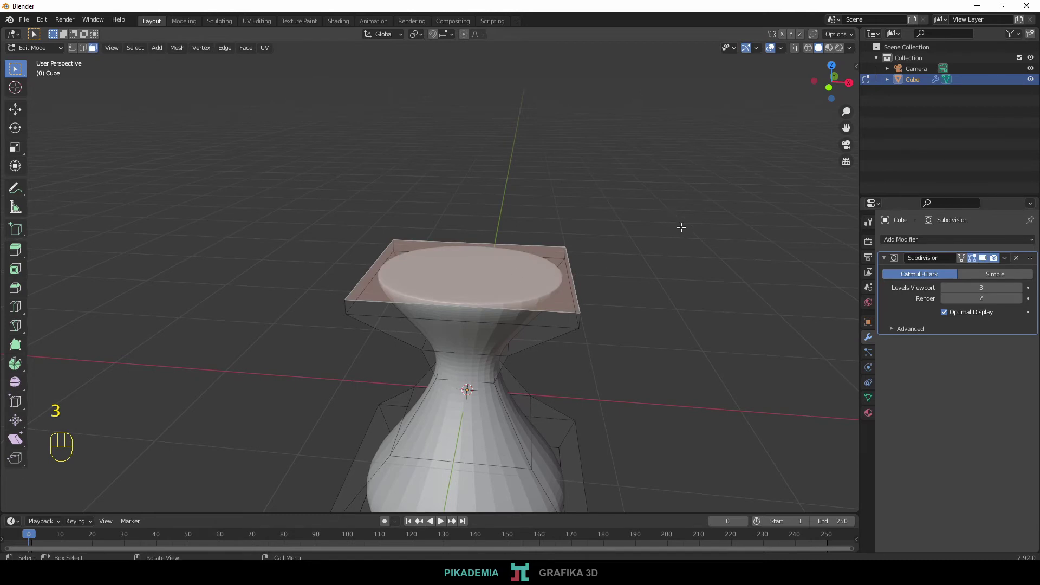
Inset the top face, push it down and shrink it into a bowl-shaped hollow opening
key("i")
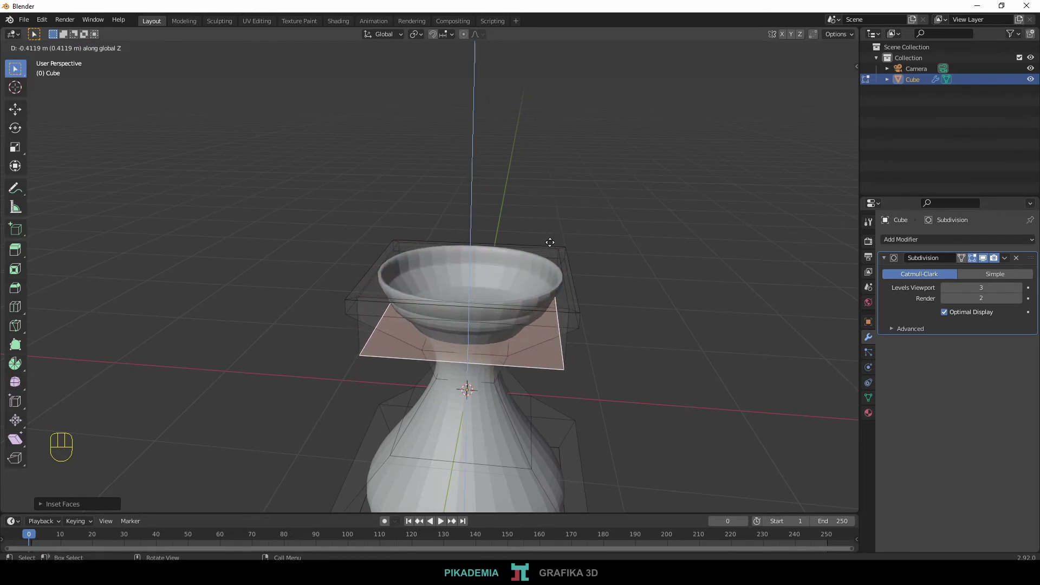
key("s")
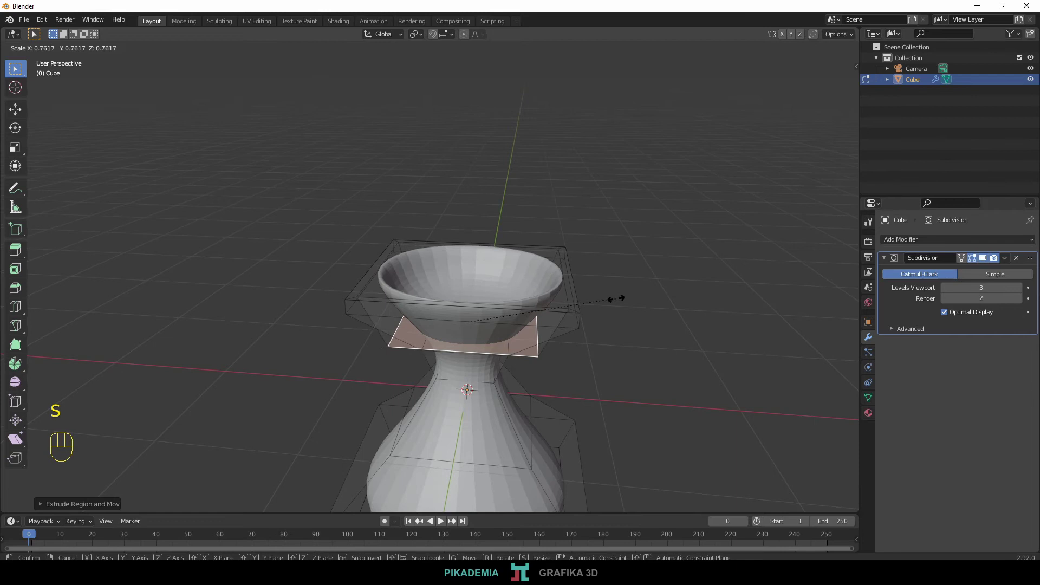
key("Tab")
left_click_drag(591, 372, 596, 414)
left_click_drag(464, 340, 495, 264)
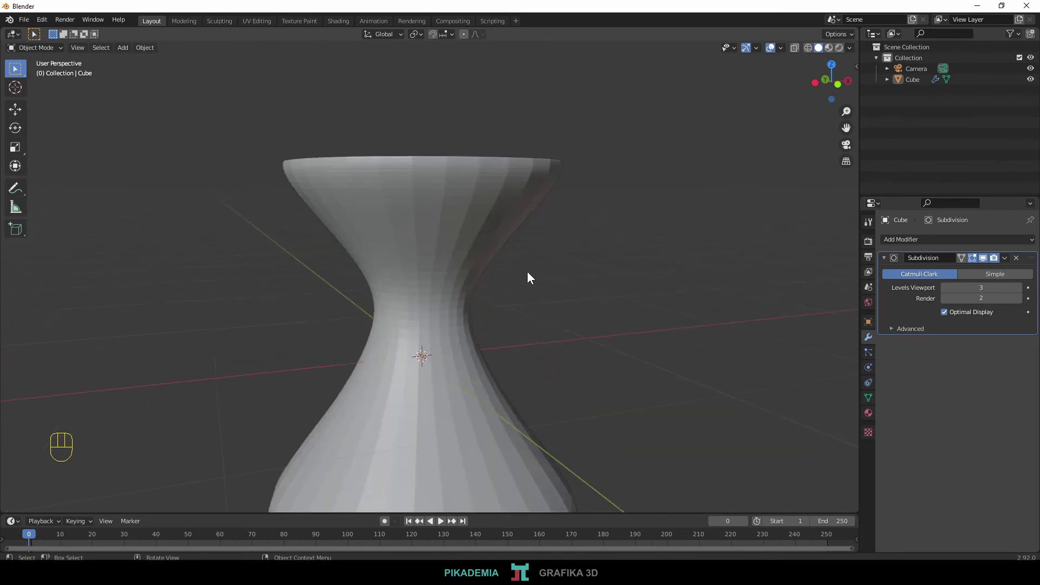
left_click_drag(557, 305, 458, 269)
left_click_drag(480, 242, 629, 273)
key("KP_1")
middle_click(406, 292)
left_click(595, 332)
key("Tab")
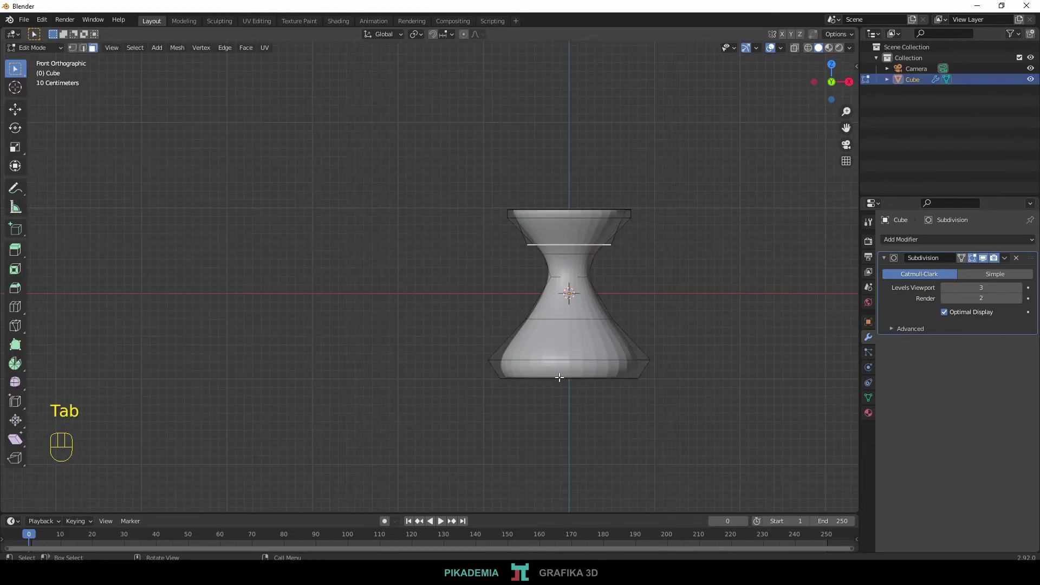
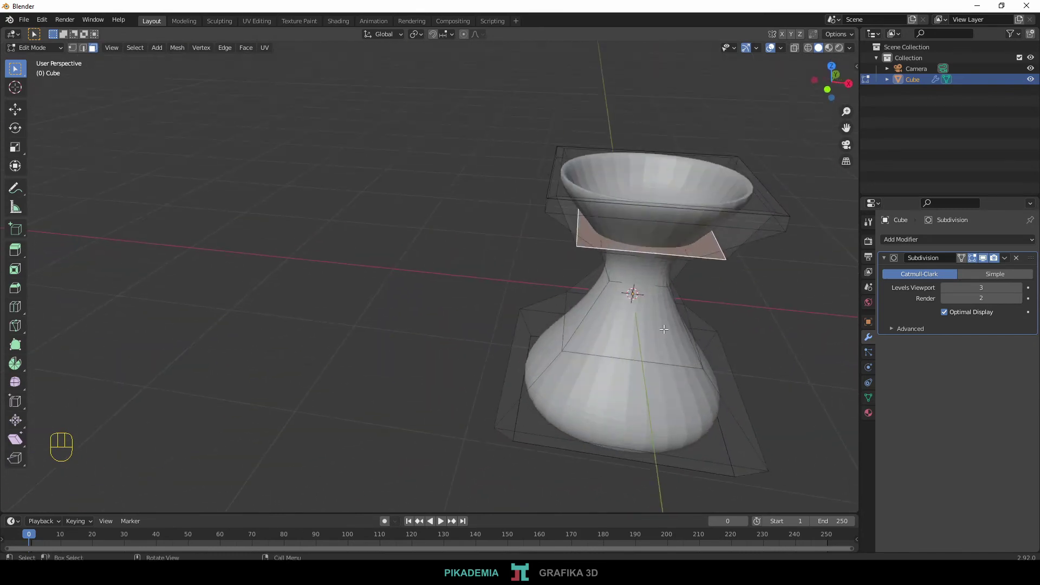
key("Tab")
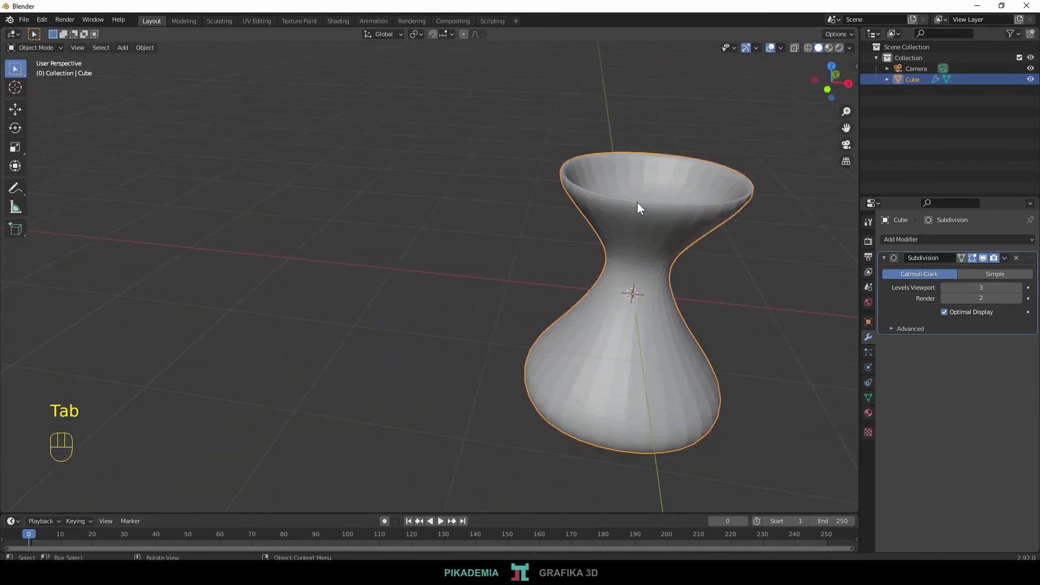
Try the Subdivision Levels Viewport at 4 and back at 2 to compare smoothness
left_click_drag(754, 289, 634, 267)
left_click_drag(632, 295, 710, 287)
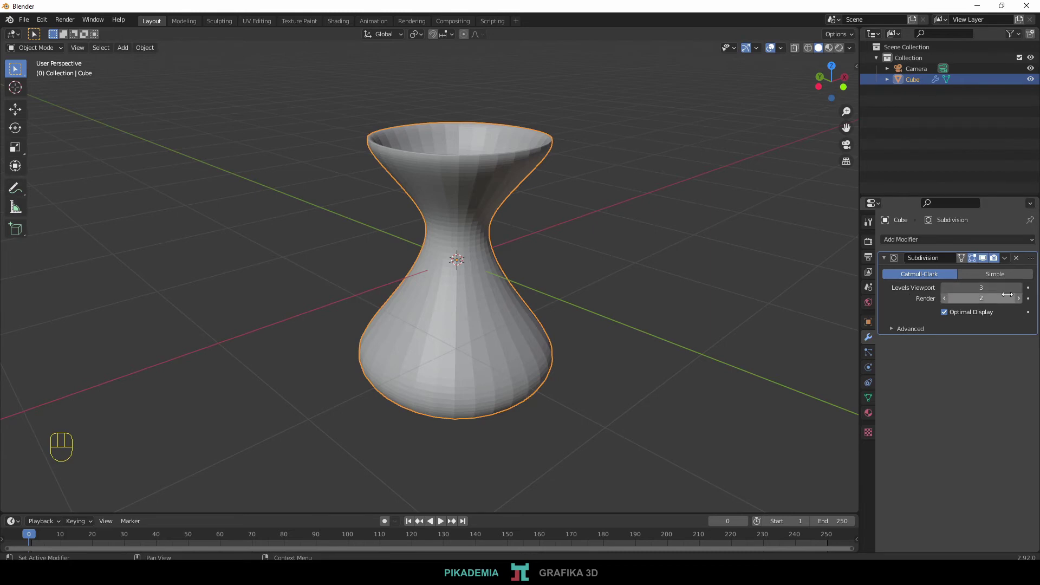
left_click(1021, 291)
left_click_drag(597, 311, 721, 288)
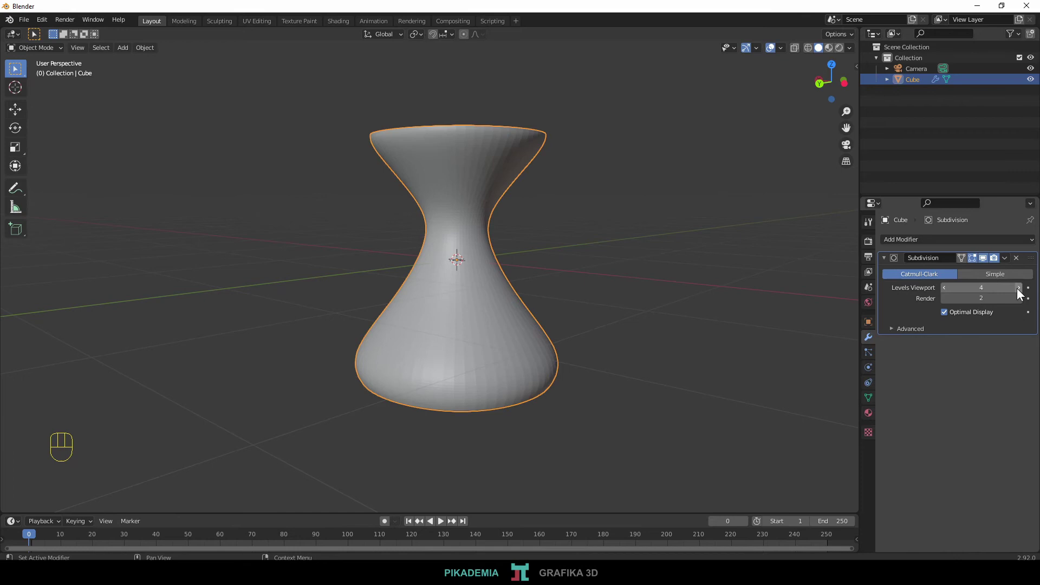
left_click_drag(578, 221, 611, 257)
left_click(950, 290)
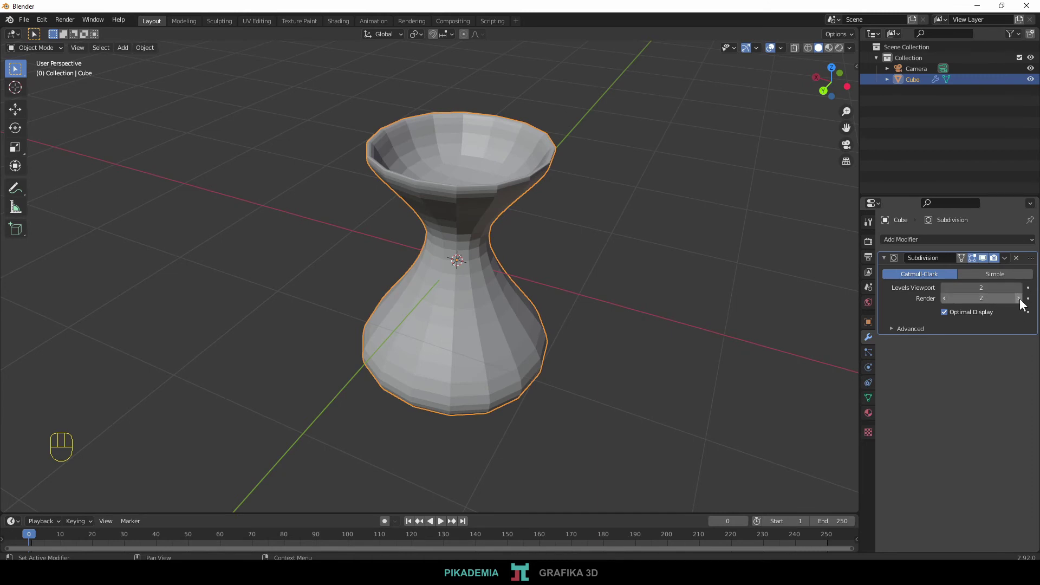
Set both Render and Levels Viewport subdivision to 4 for a fully smooth vase
double_click(1023, 301)
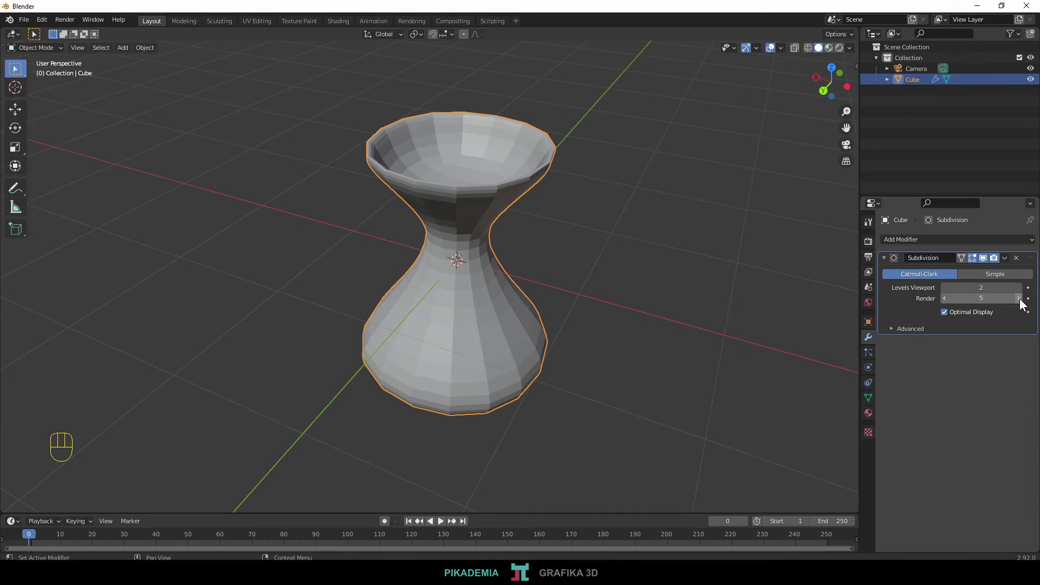
left_click_drag(499, 245, 505, 214)
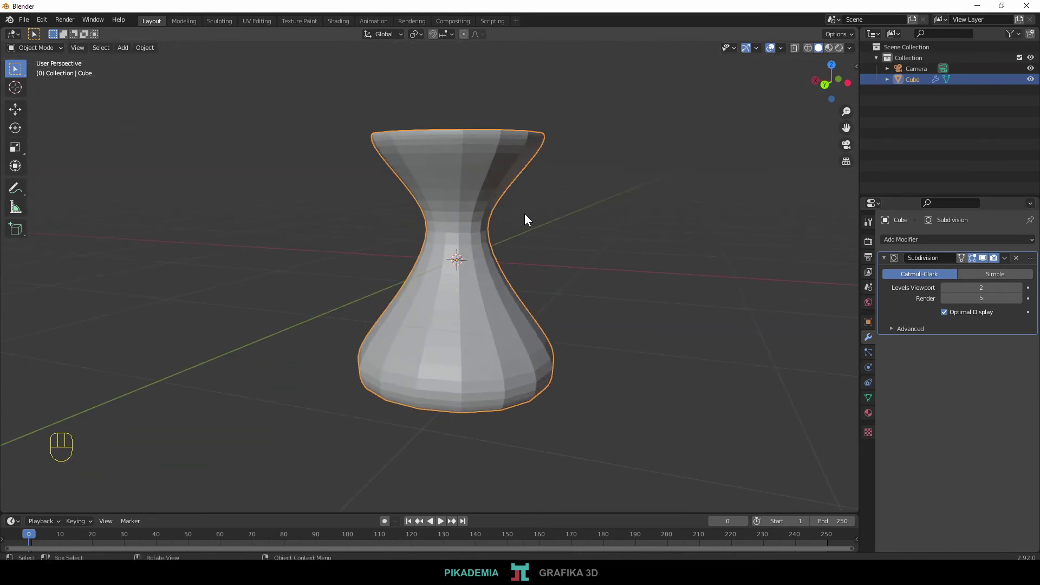
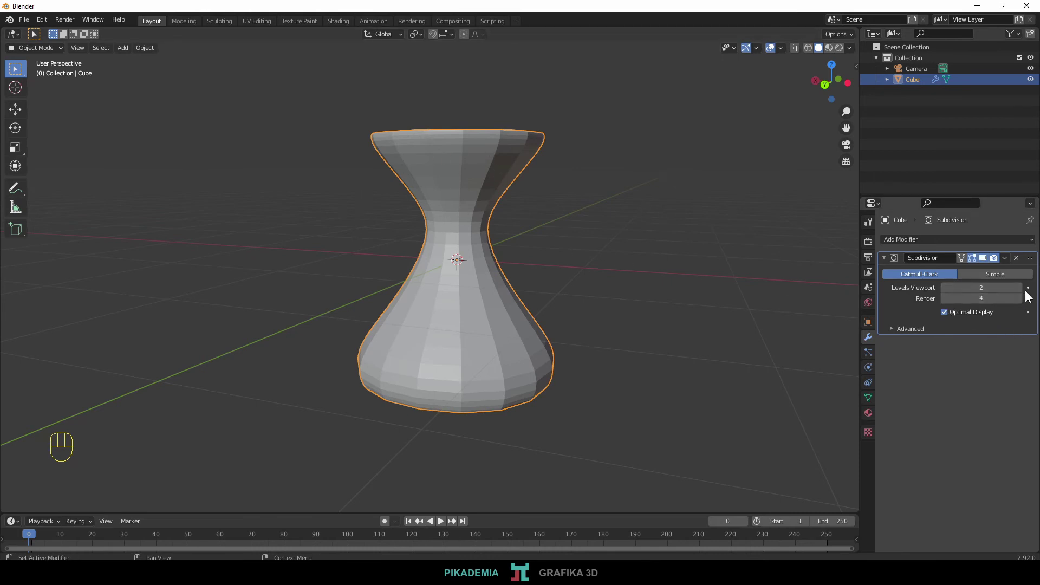
double_click(1021, 288)
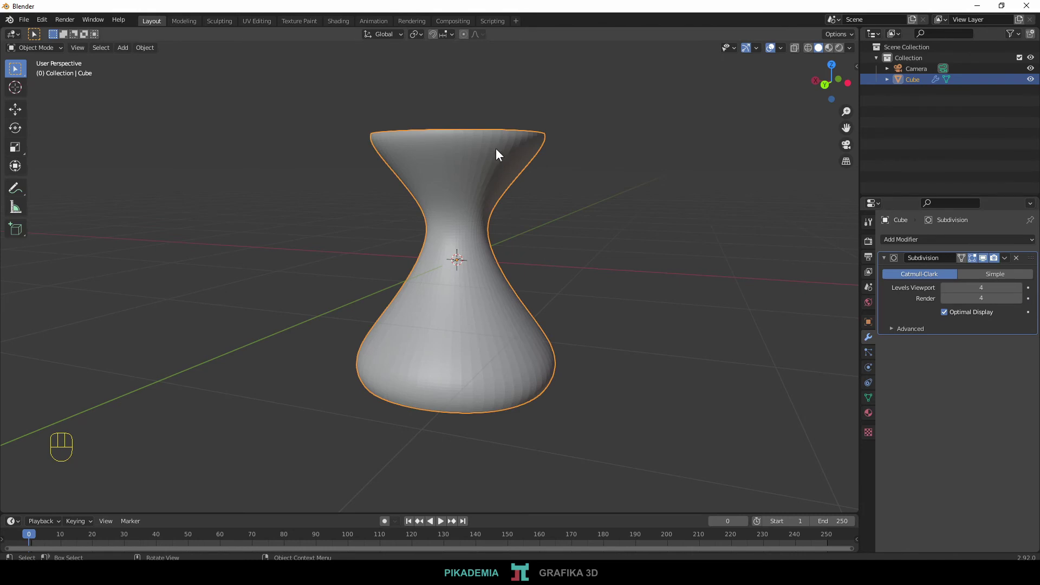
left_click_drag(510, 154, 582, 200)
Reframe the vase and bring up the Shift+A add menu to choose a sun light
left_click_drag(605, 259, 570, 235)
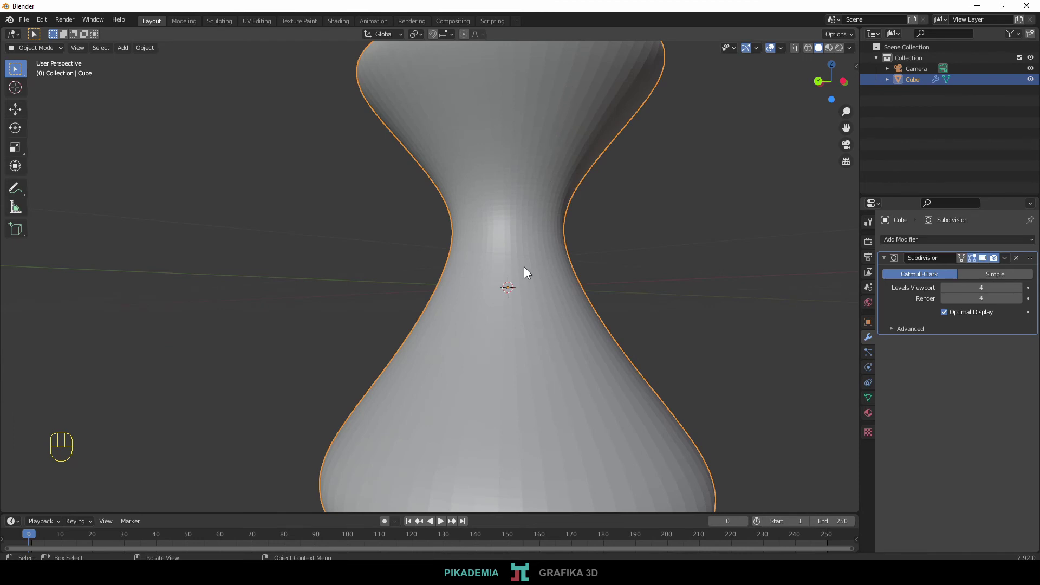
middle_click(557, 219)
key("shift+a")
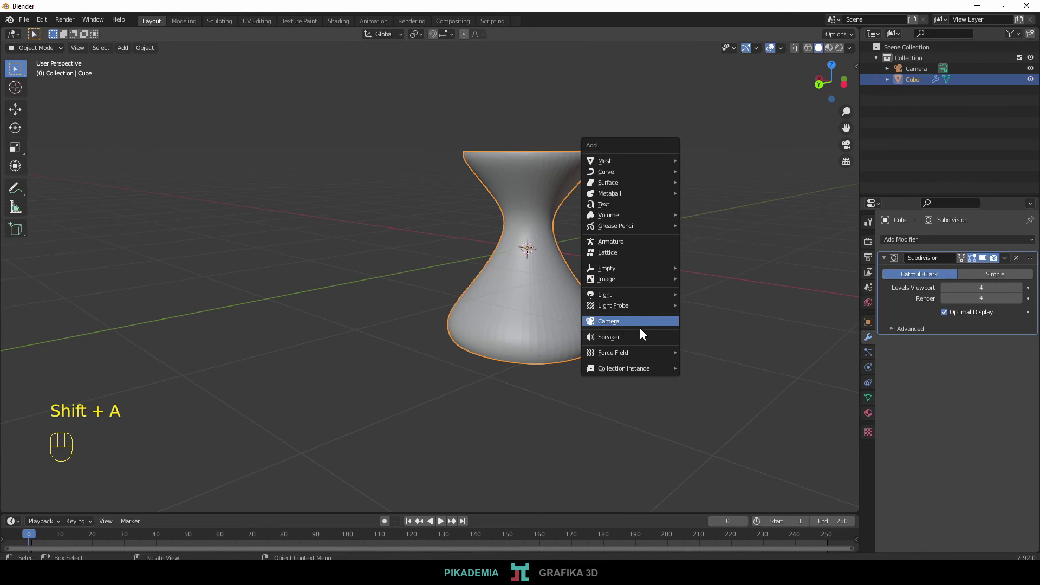
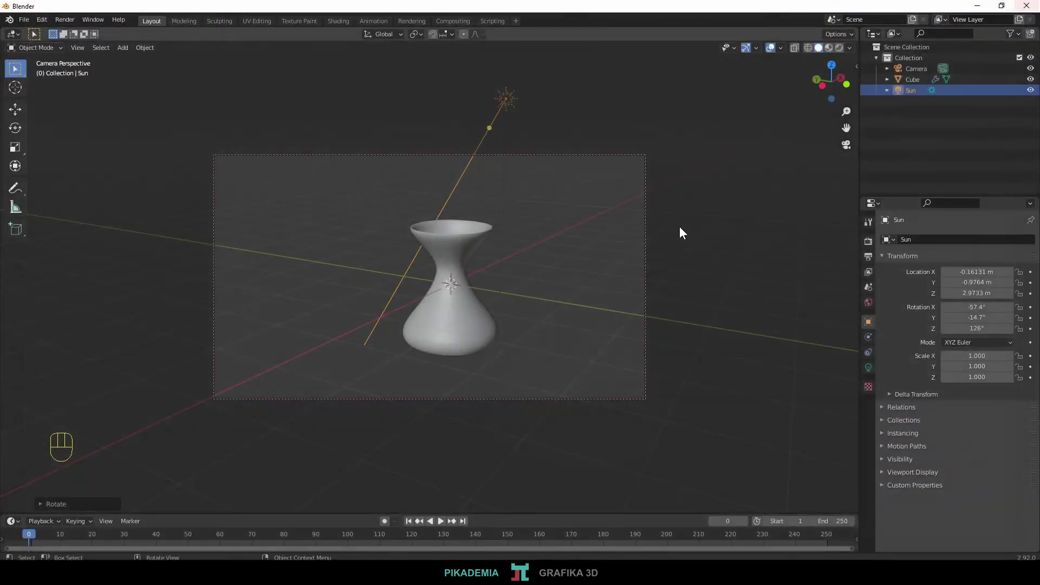
Select the vase and reframe it within the camera view
left_click(461, 306)
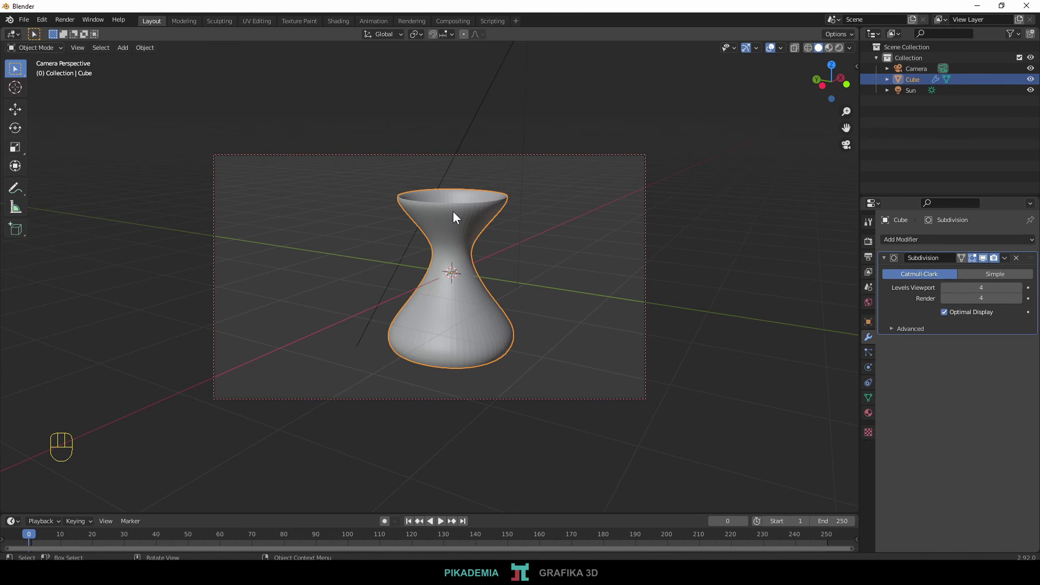
left_click_drag(455, 212, 476, 218)
left_click_drag(461, 221, 417, 214)
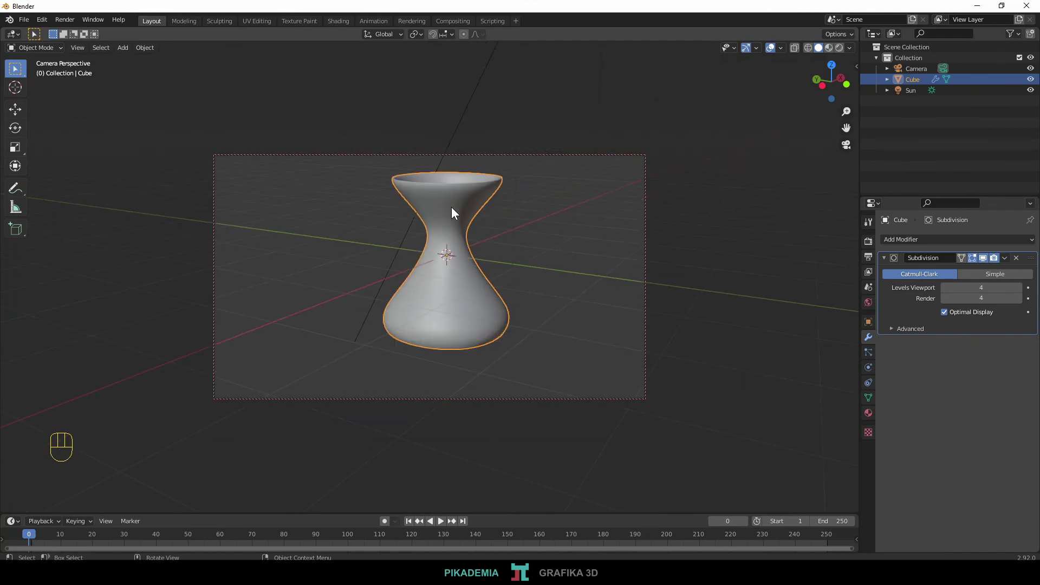
Render the sun-lit vase with F12, then close the finished render
key("F12")
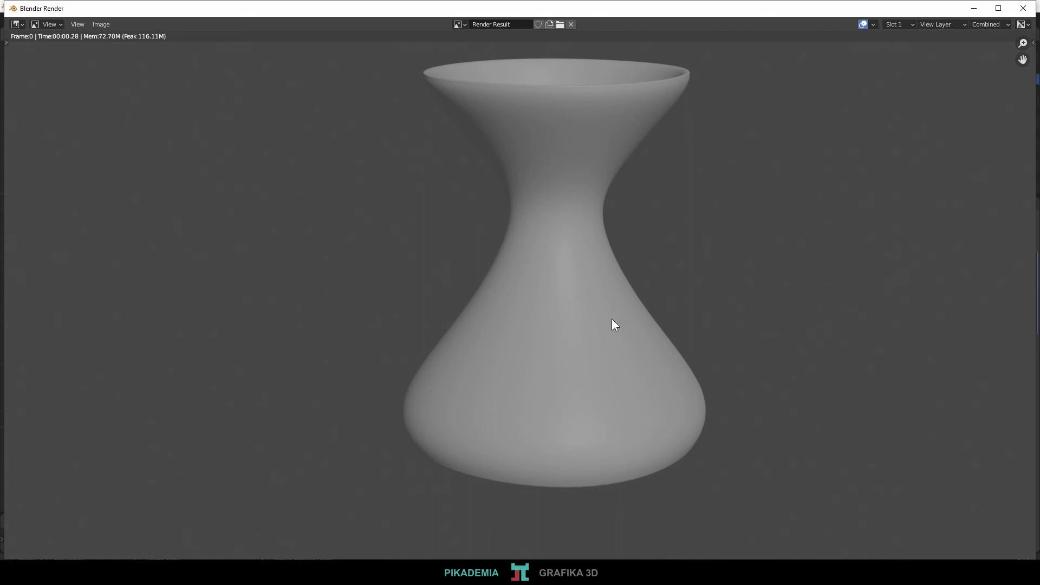
key("KP_0")
left_click_drag(683, 192, 684, 174)
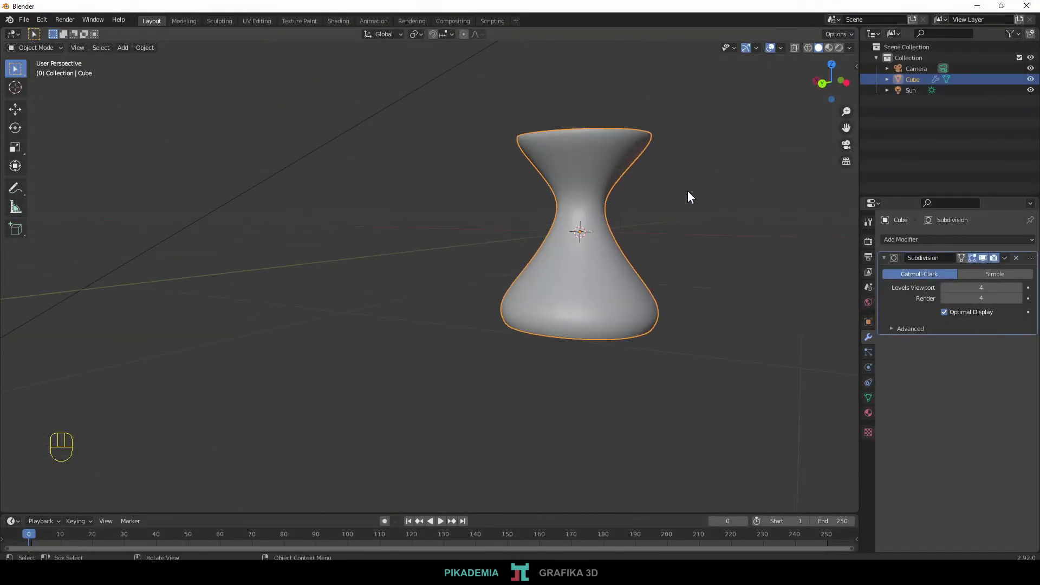
left_click_drag(601, 170, 526, 203)
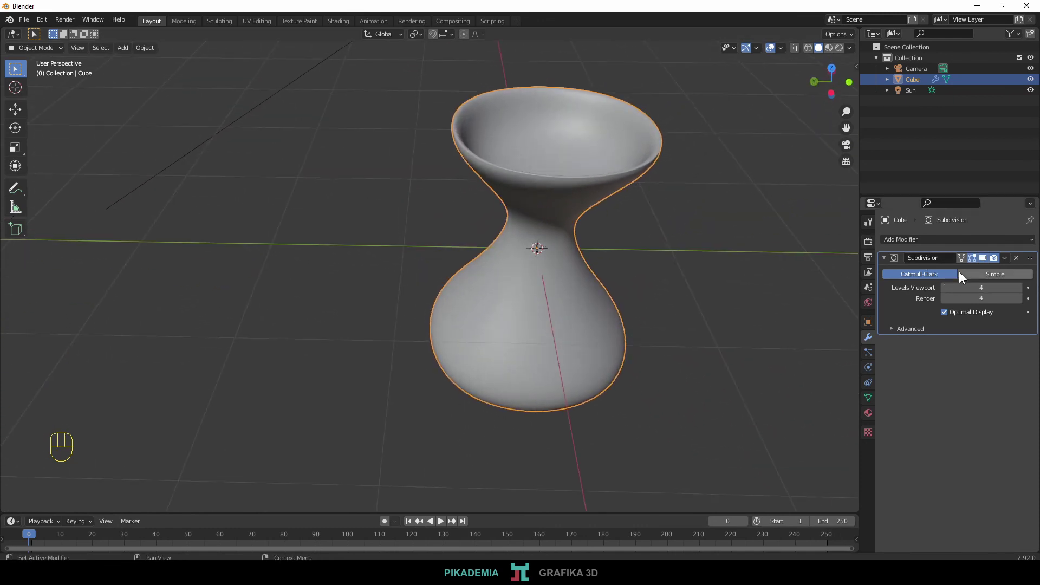
left_click_drag(546, 184, 618, 172)
left_click_drag(569, 175, 535, 188)
left_click_drag(559, 249, 653, 224)
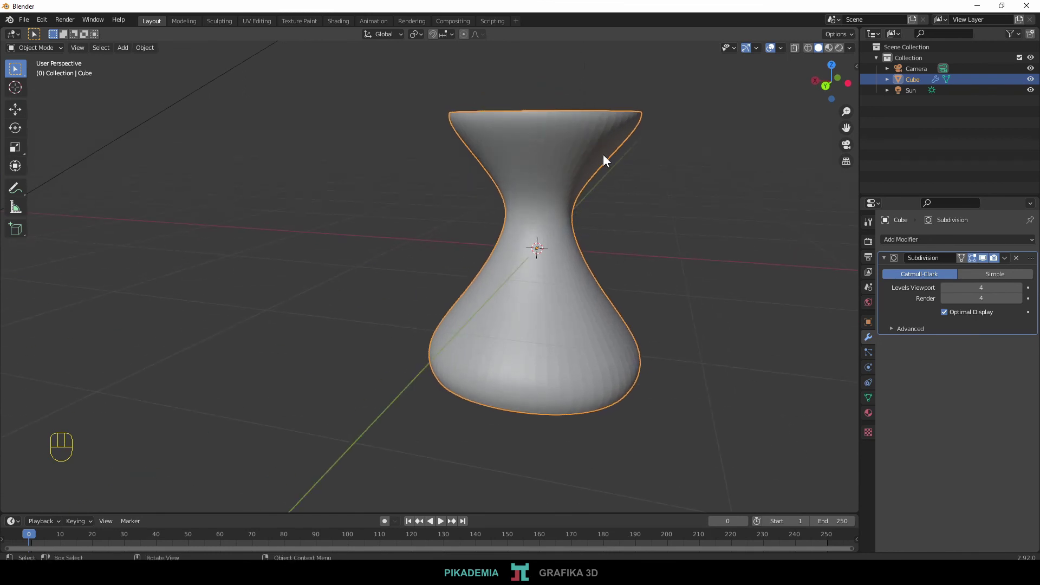
left_click_drag(605, 156, 454, 157)
left_click_drag(524, 133, 509, 122)
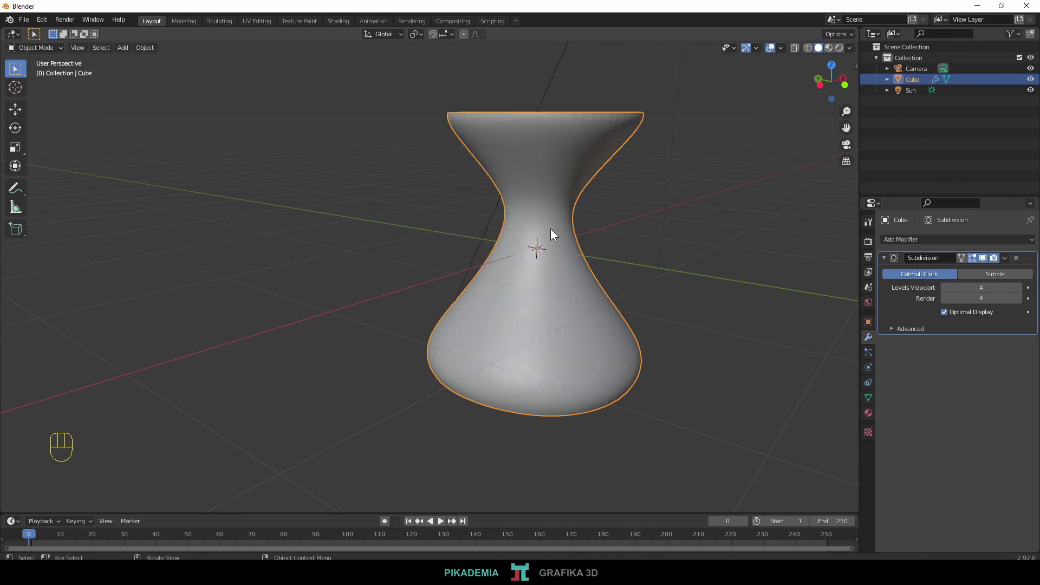